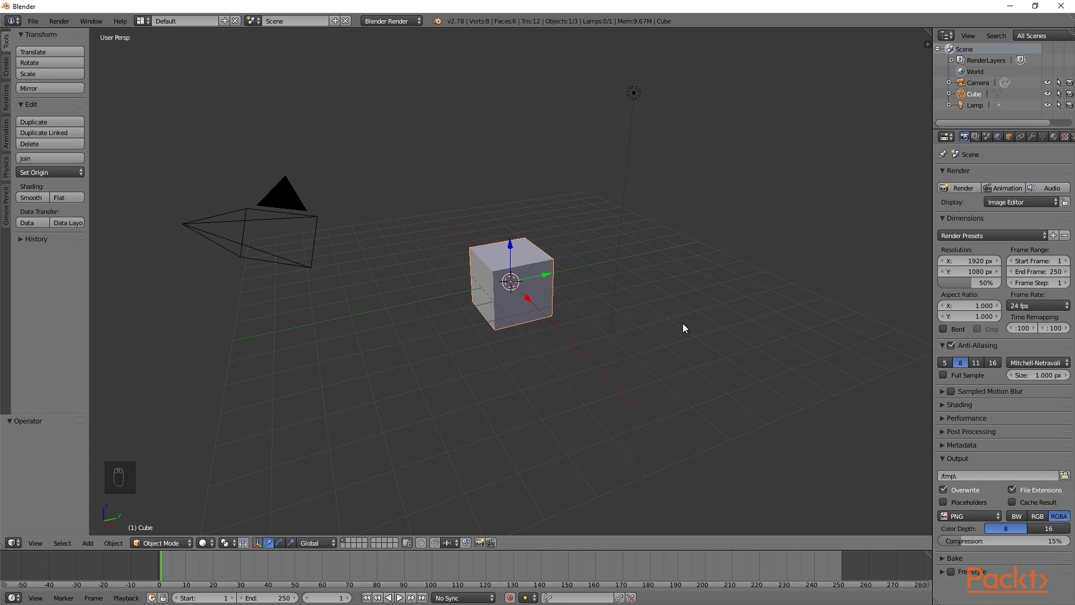
Switch to the Blender Game engine with GLSL shading and launch the standalone player
left_click_drag(397, 24, 401, 46)
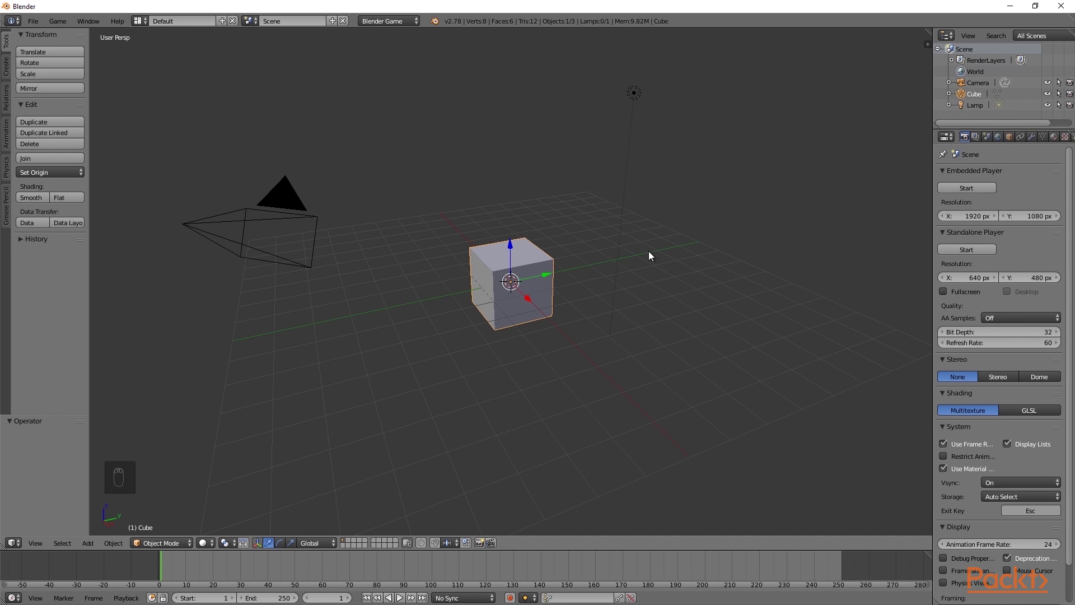
left_click_drag(1031, 412, 686, 367)
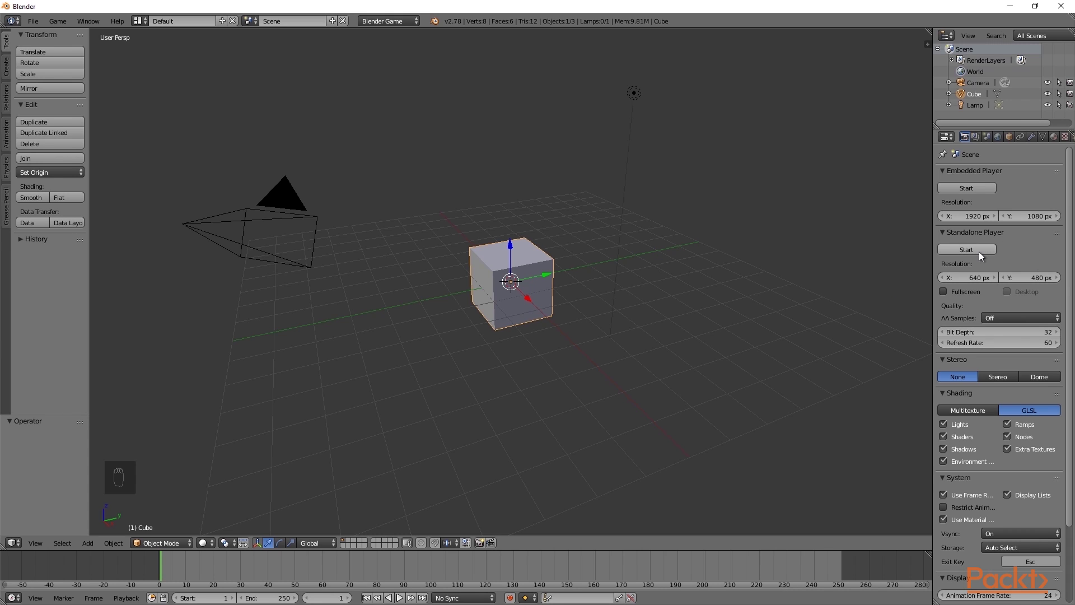
left_click_drag(983, 254, 415, 70)
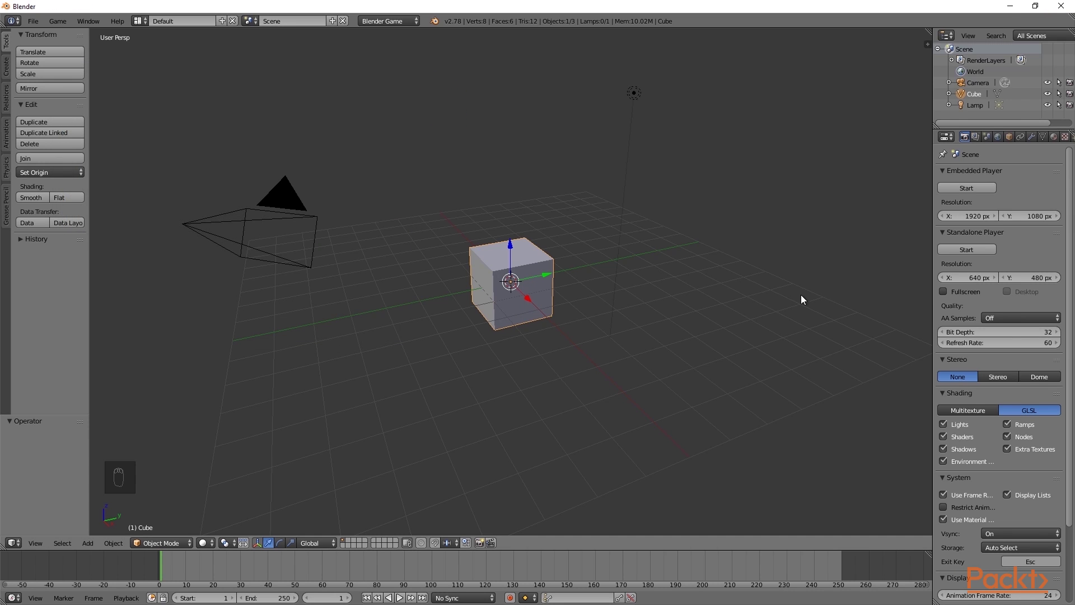
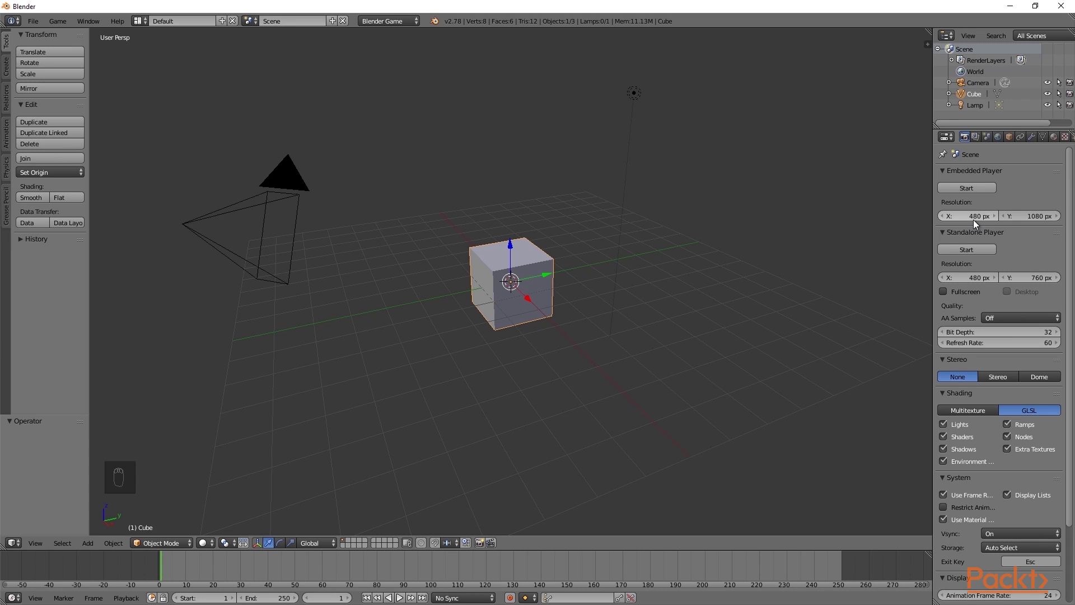
Set the embedded player height to 760 to match the standalone 480 by 760 resolution
left_click_drag(1026, 220, 1025, 212)
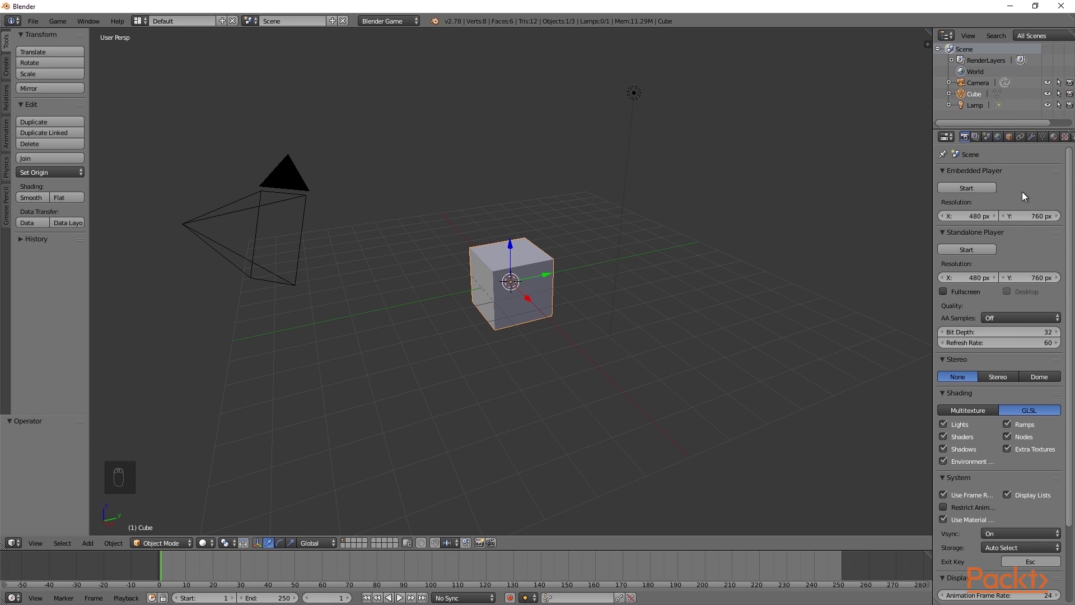
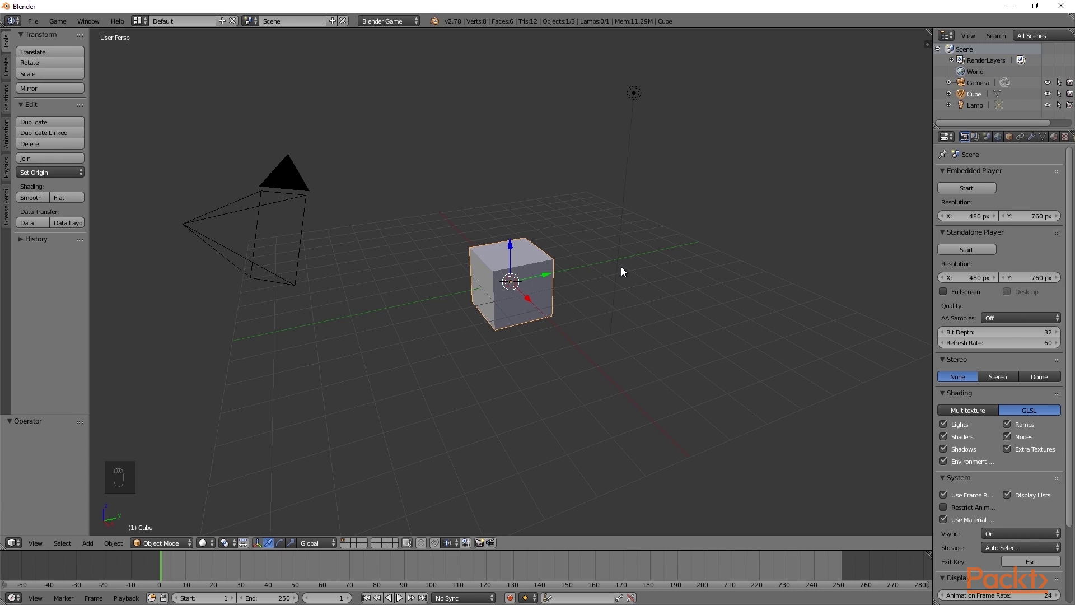
Delete the default cube and align the camera to a top orthographic view
key("x")
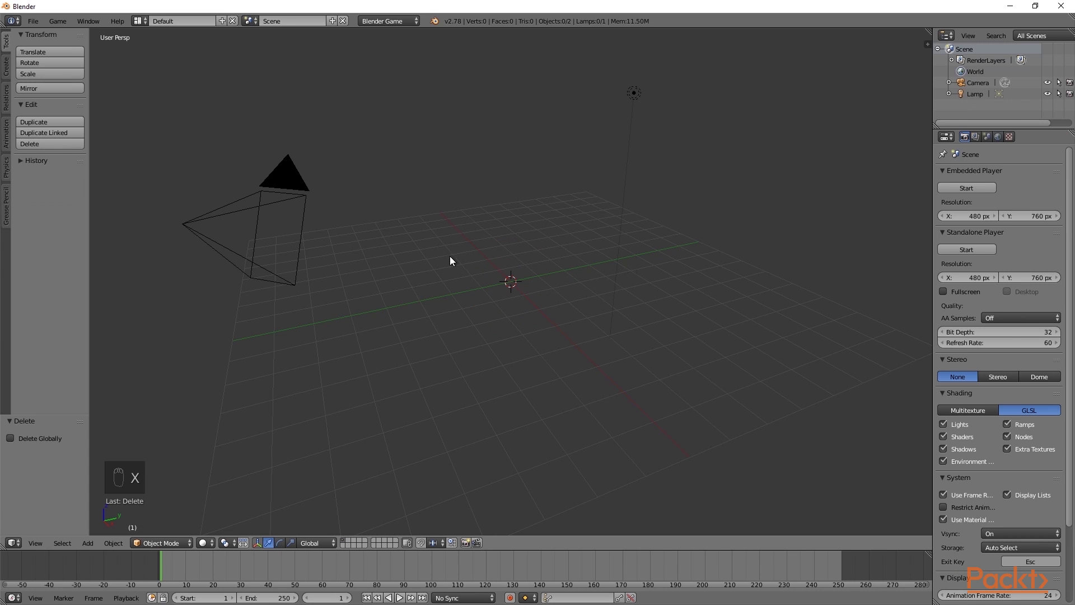
left_click_drag(296, 186, 498, 262)
key("KP_7")
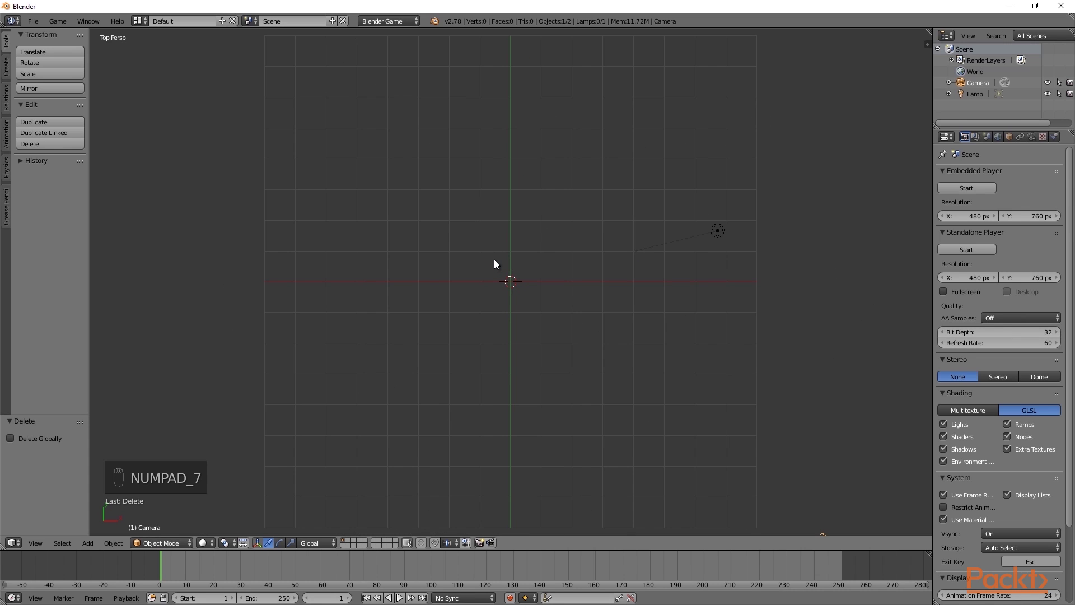
key("KP_5")
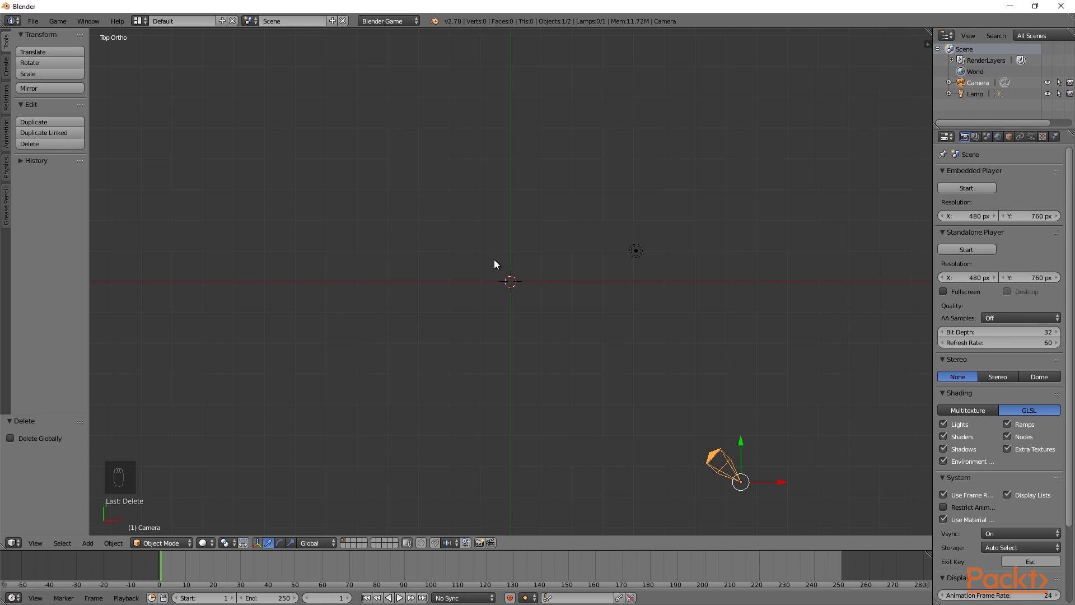
key("ctrl+alt+KP_0")
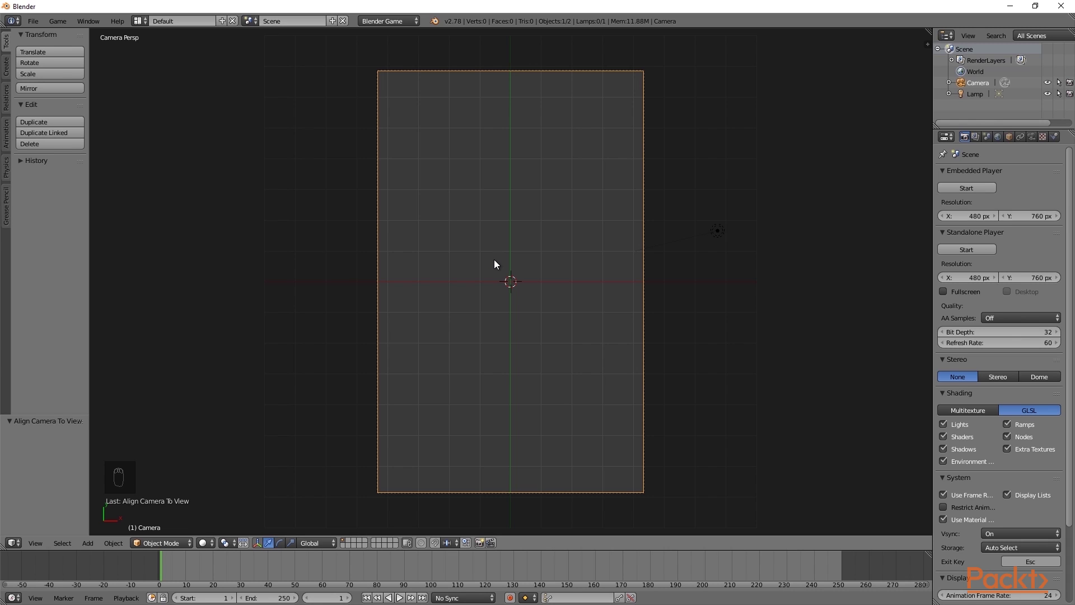
Add a plane named background and scale it in Y and X to fill the camera frame
key("shift+a")
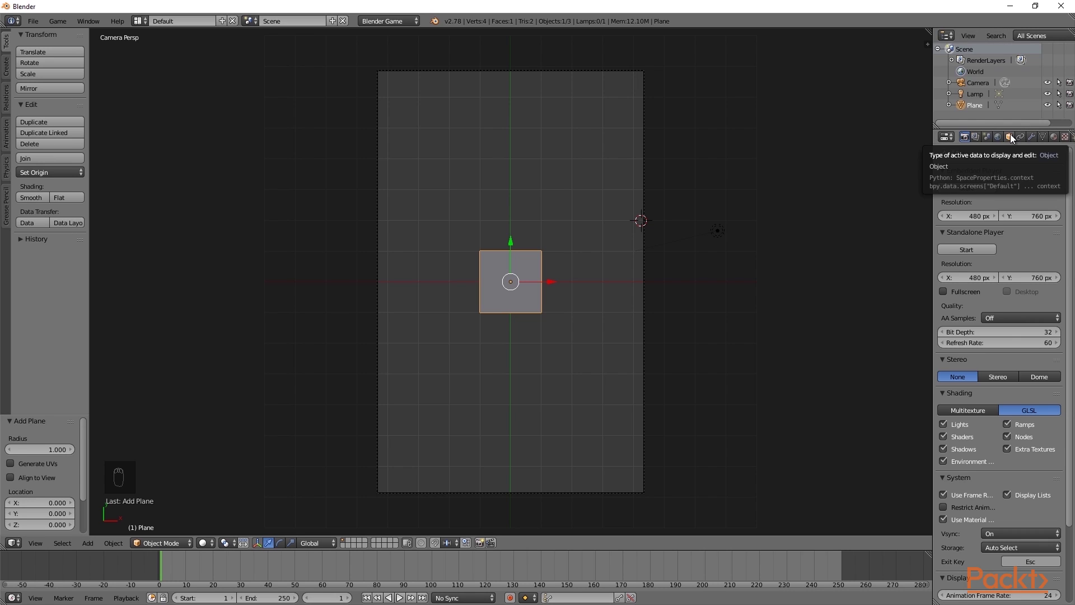
left_click_drag(1012, 137, 1010, 137)
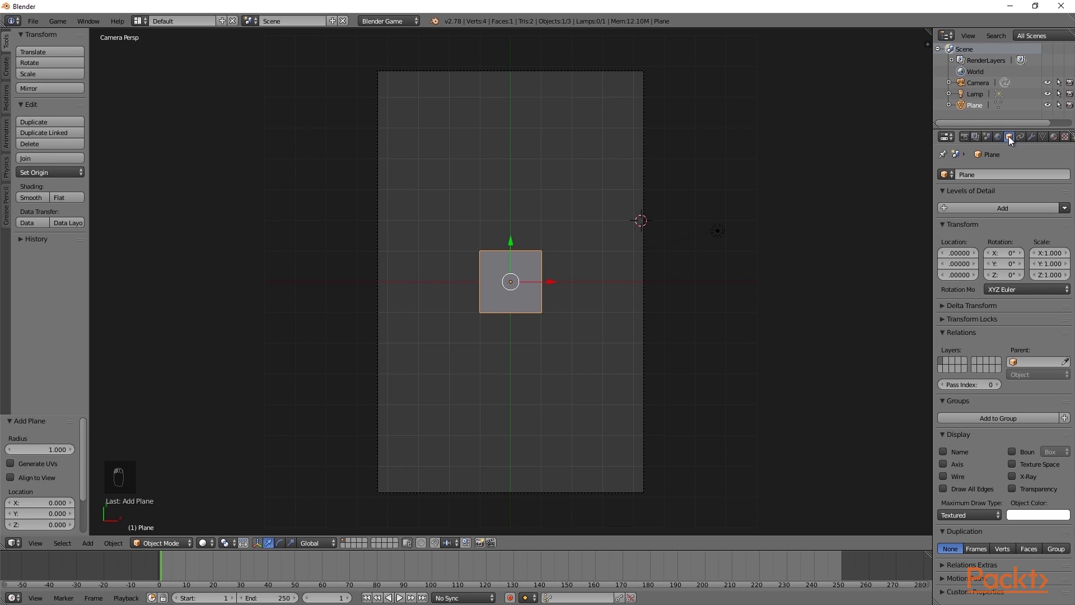
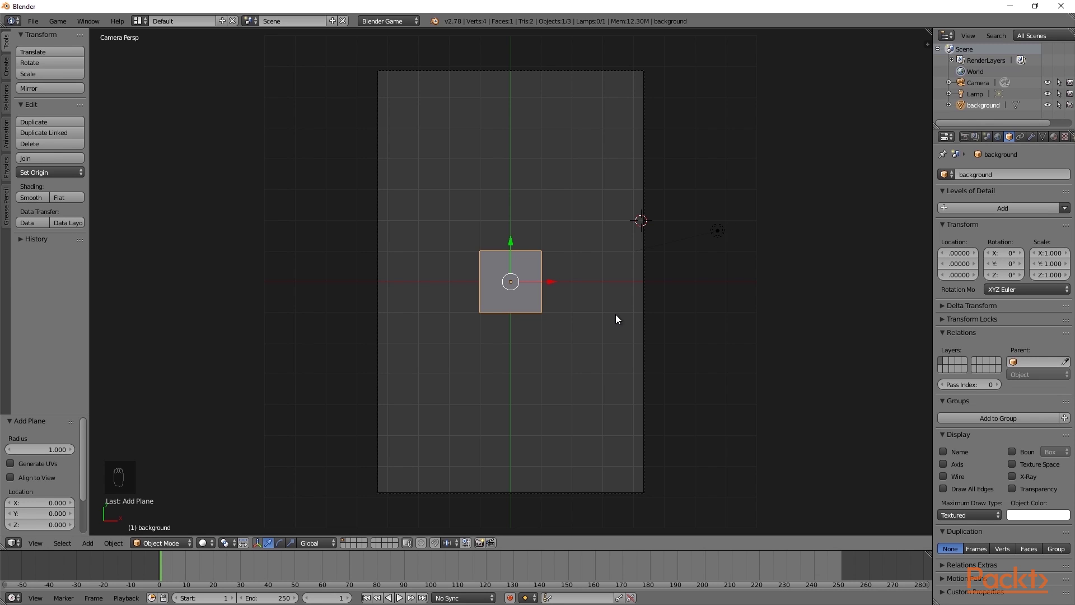
key("s")
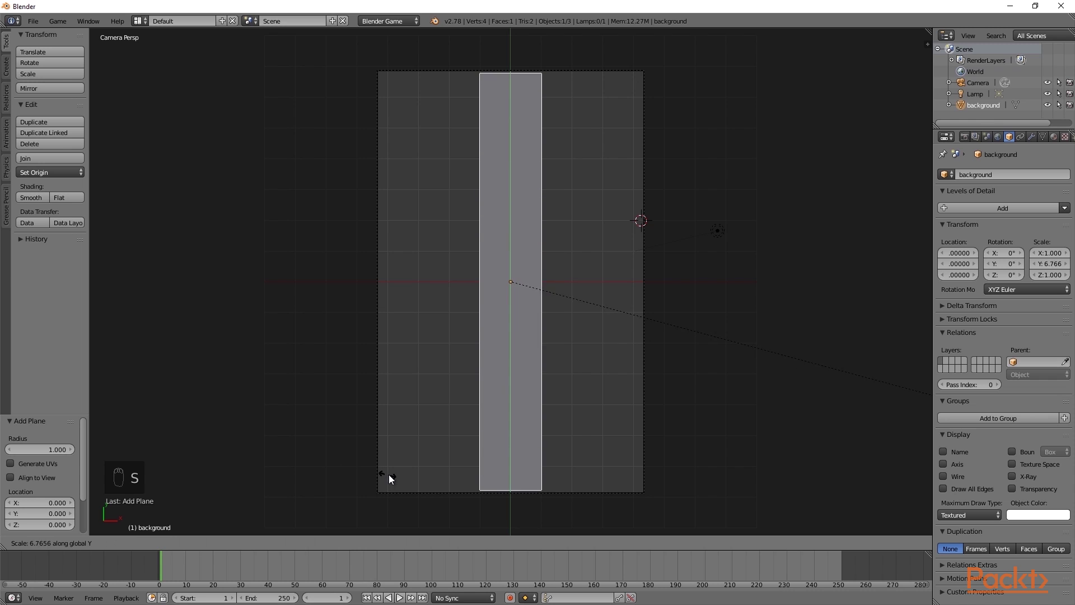
key("s")
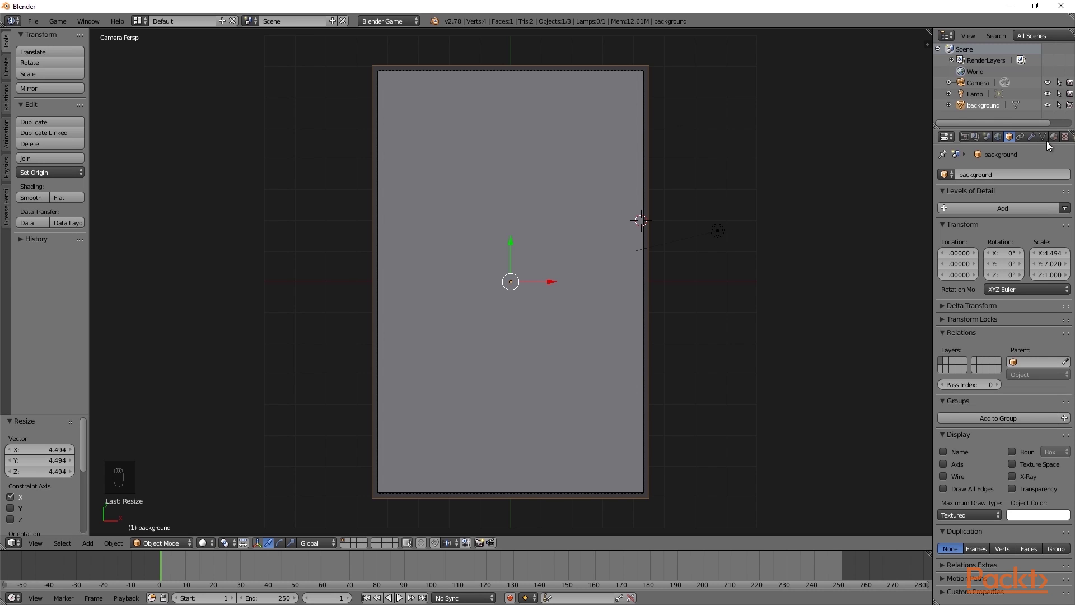
Create a new material for the background plane and add an image texture slot to it
left_click_drag(1055, 141, 964, 332)
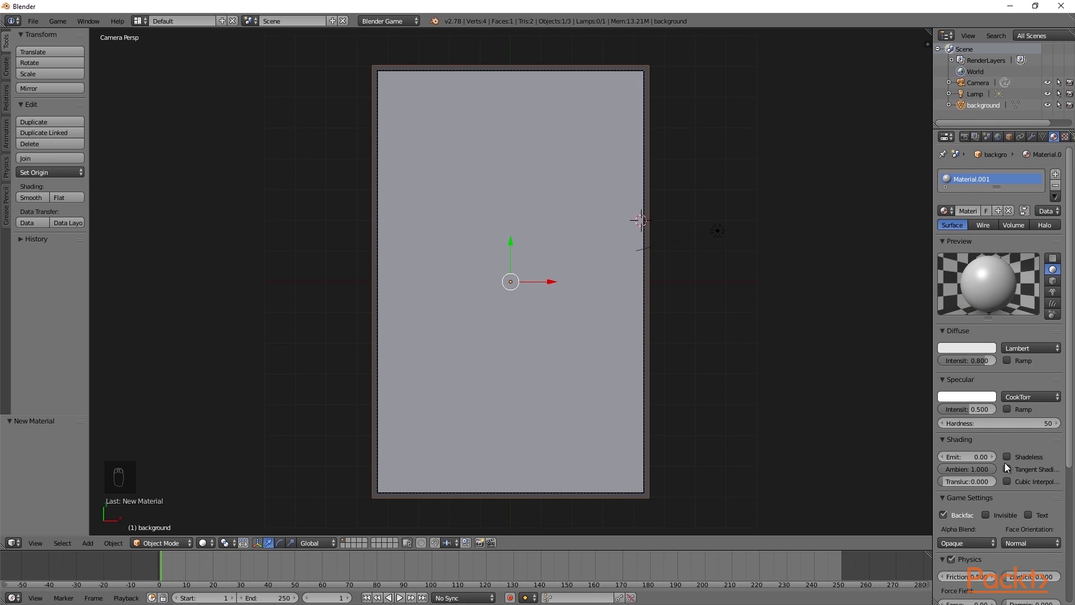
left_click_drag(1010, 462, 1067, 139)
left_click_drag(1068, 139, 990, 267)
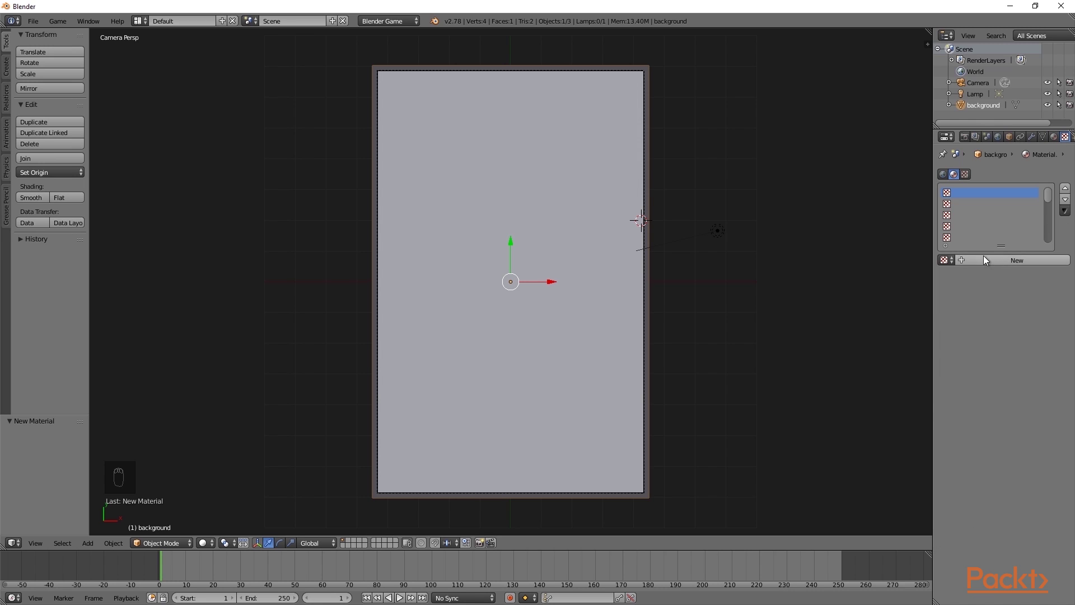
left_click_drag(991, 261, 999, 279)
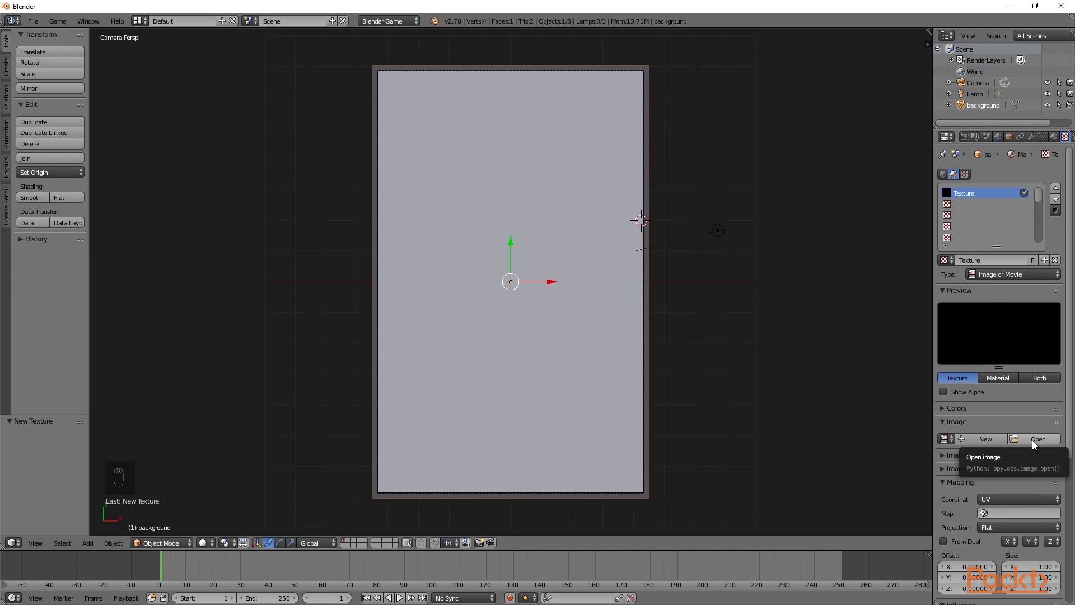
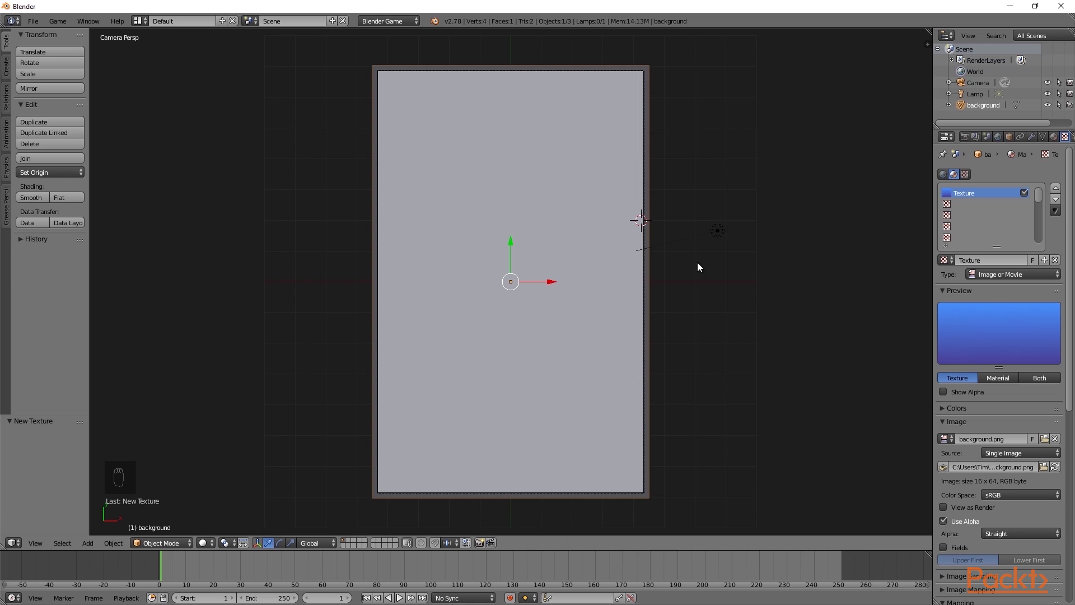
Reset the plane's UVs in Edit Mode and switch the viewport to Texture shading
key("Tab")
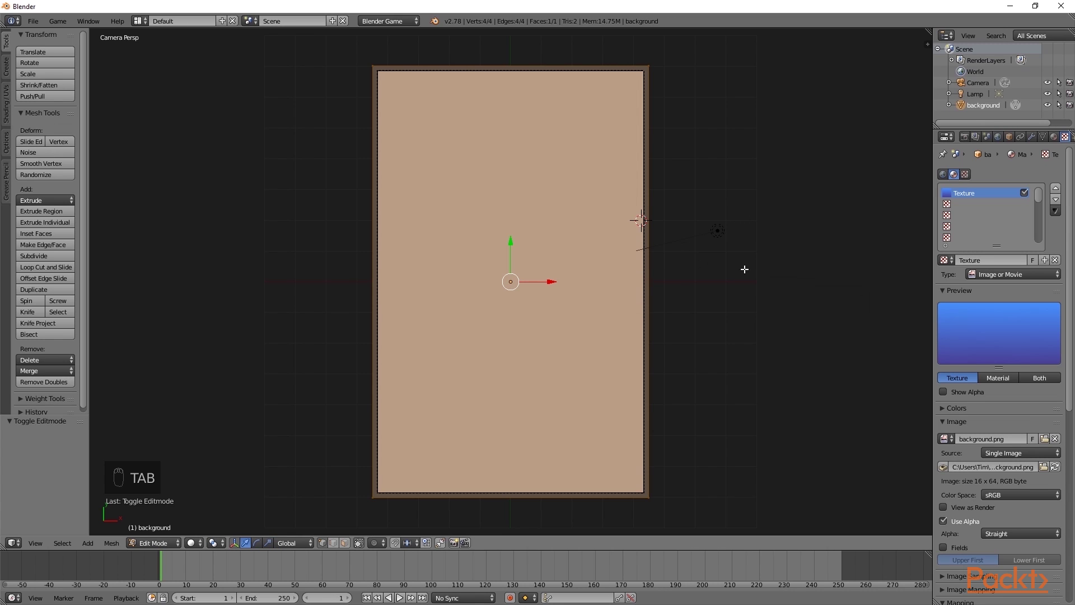
key("u")
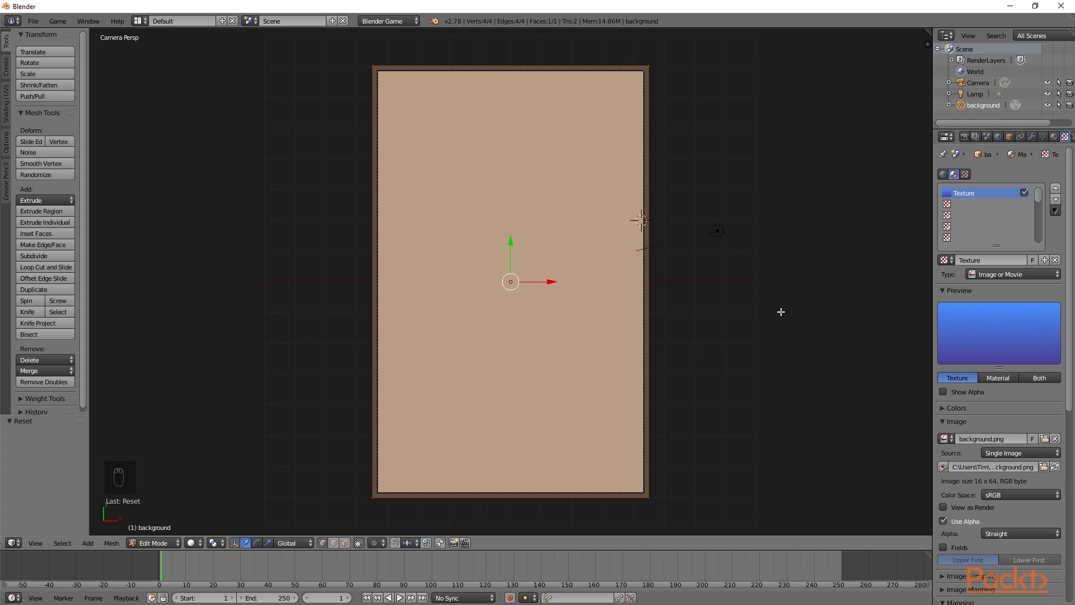
key("Tab")
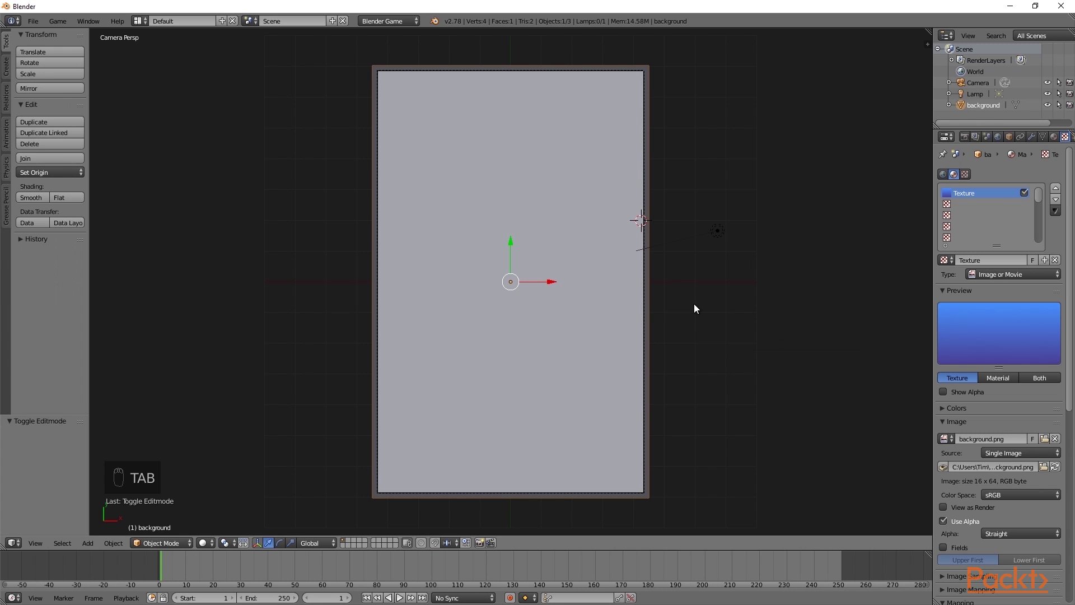
key("z")
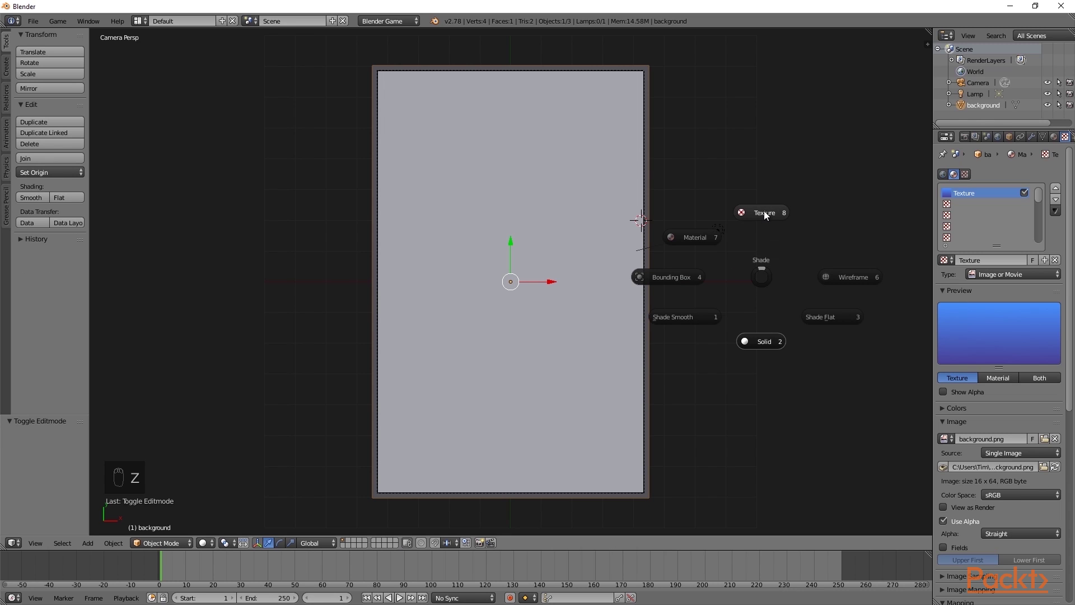
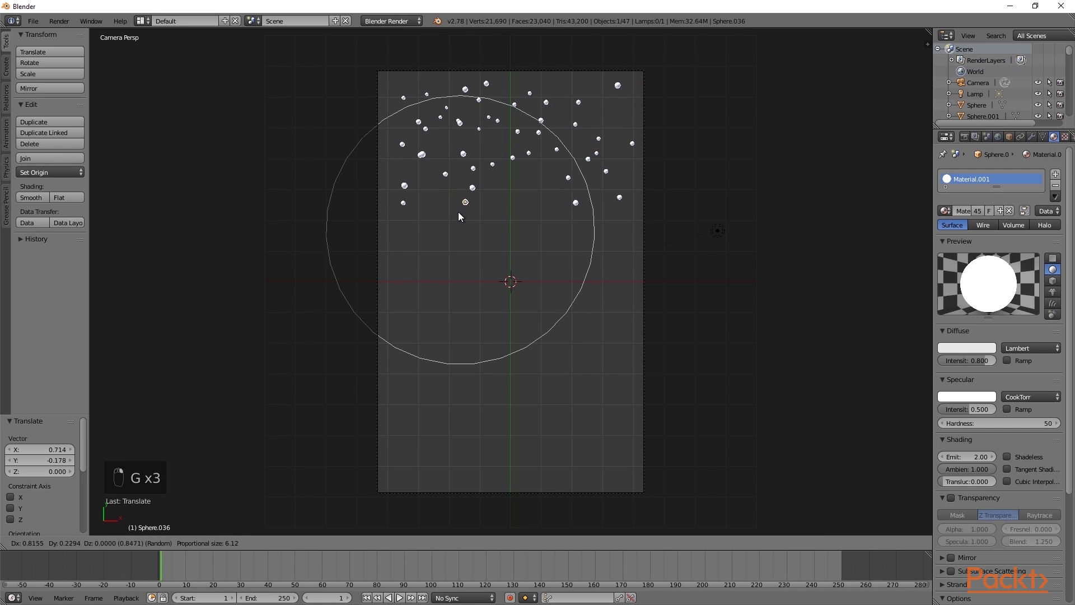
Move and shrink individual star spheres to place them in the upper camera frame
key("s")
left_click_drag(484, 77, 582, 191)
key("s")
key("g")
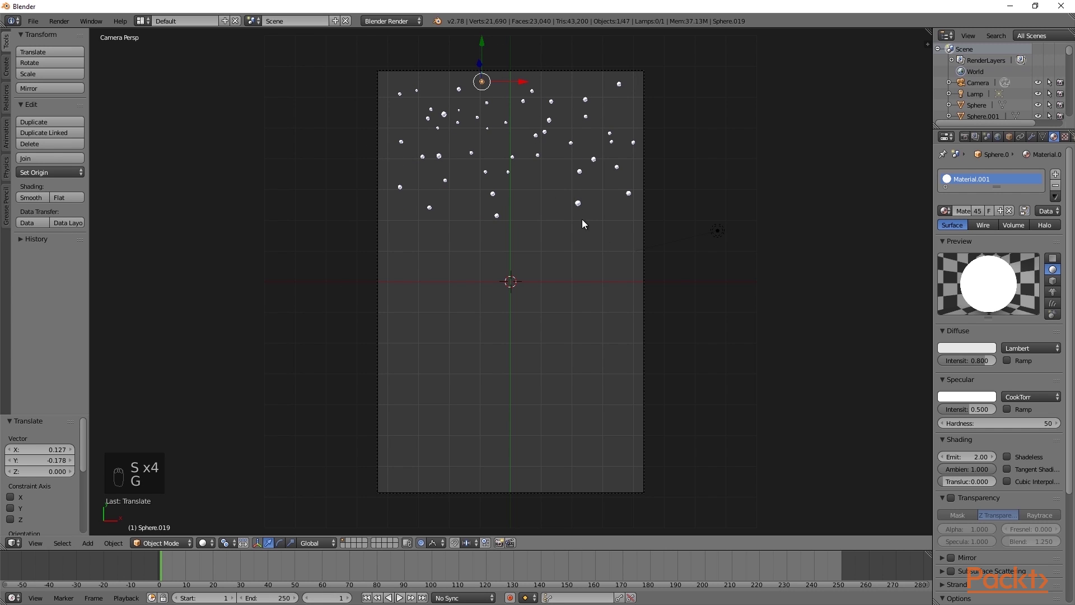
key("s")
left_click(658, 265)
left_click_drag(557, 295, 426, 547)
left_click(428, 545)
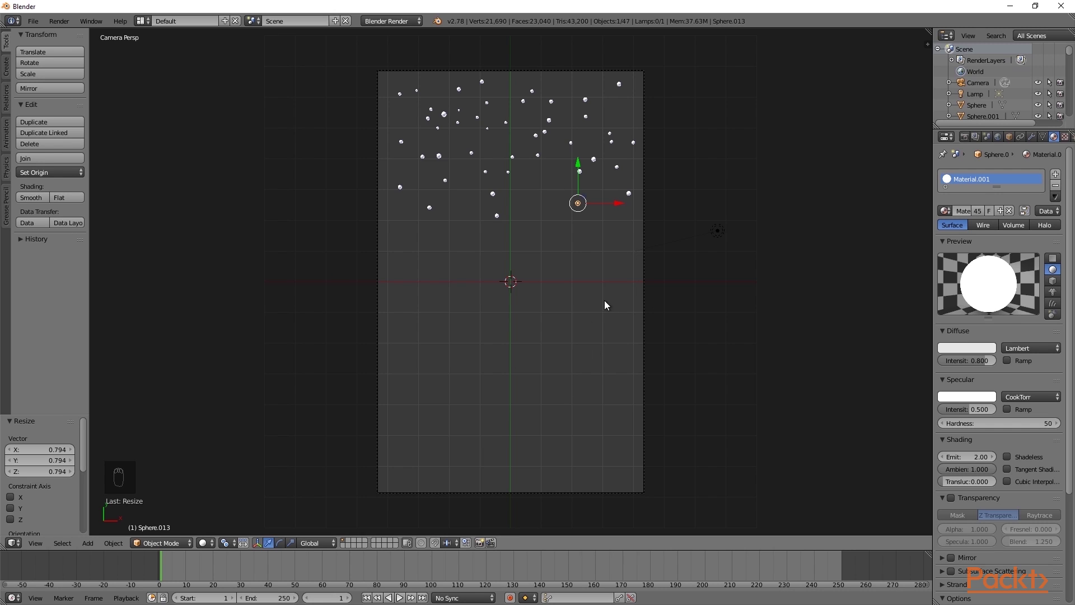
left_click_drag(971, 139, 470, 217)
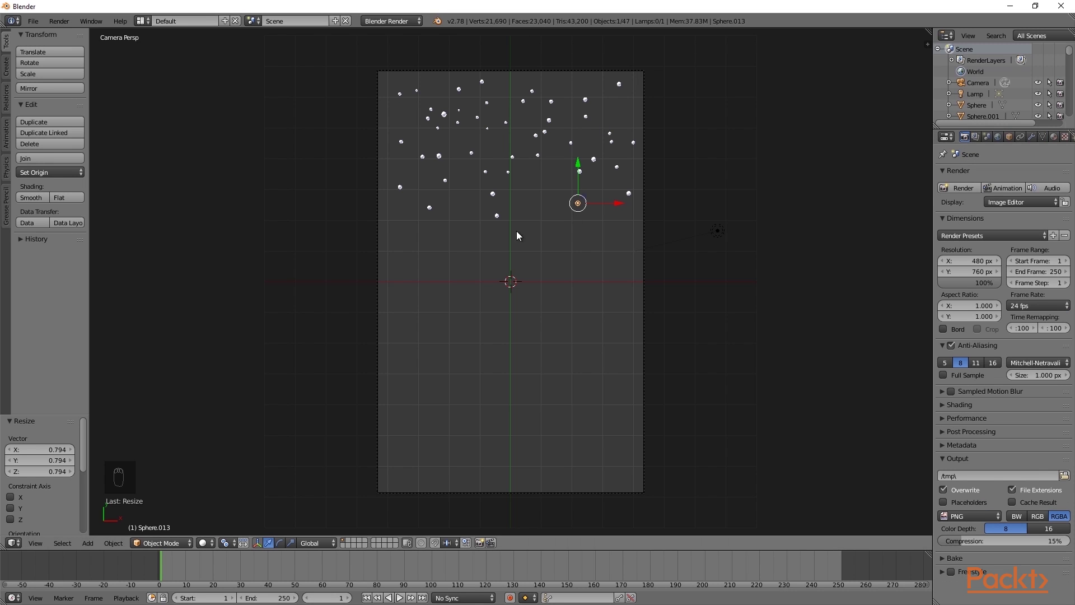
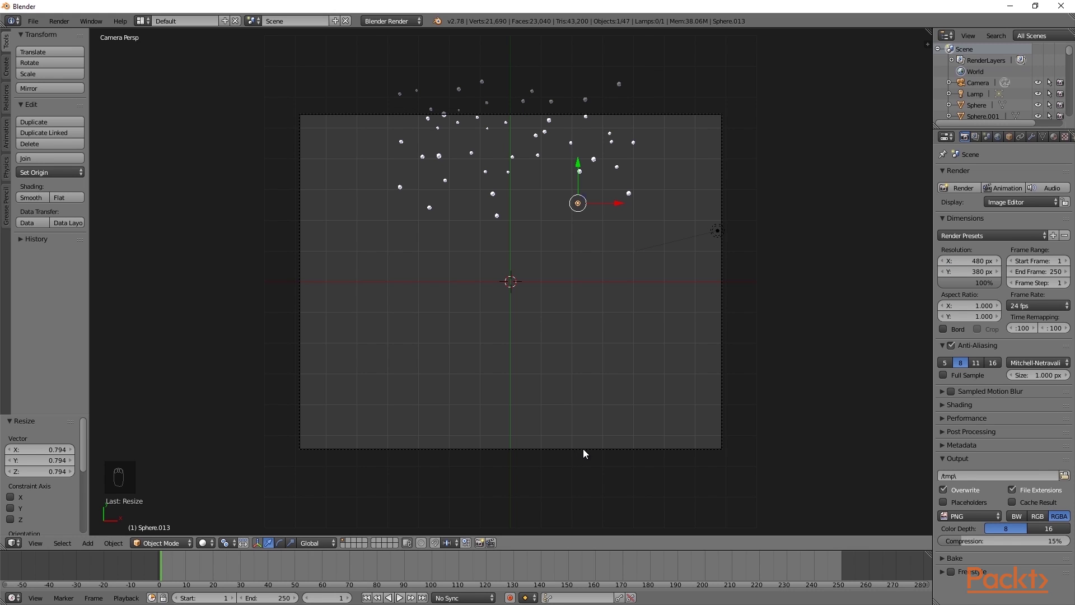
Reposition the camera closer to the stars and slightly upward
left_click_drag(588, 451, 554, 102)
key("g")
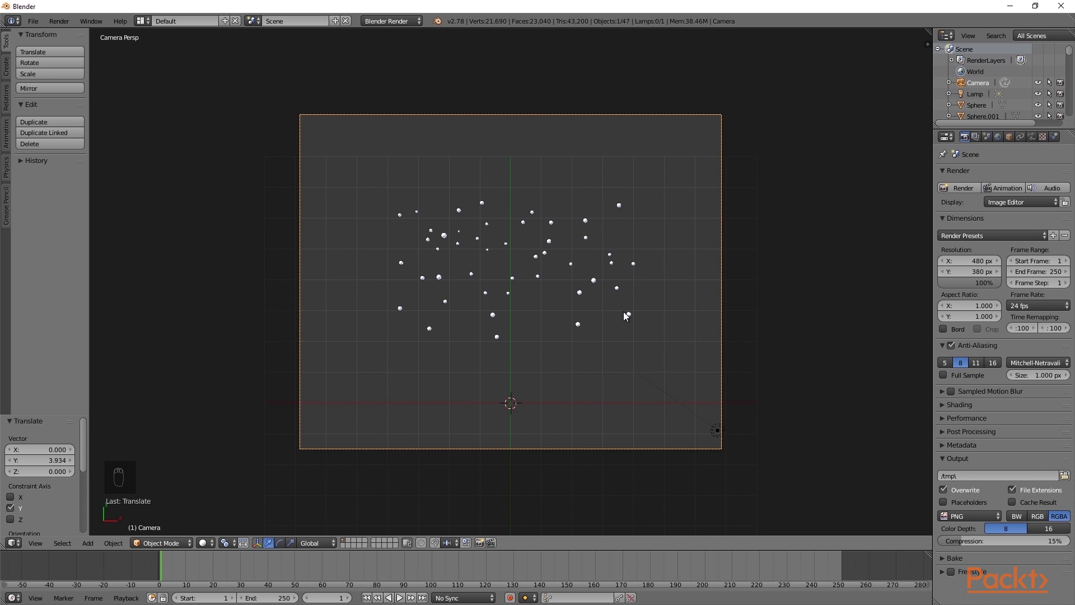
key("g")
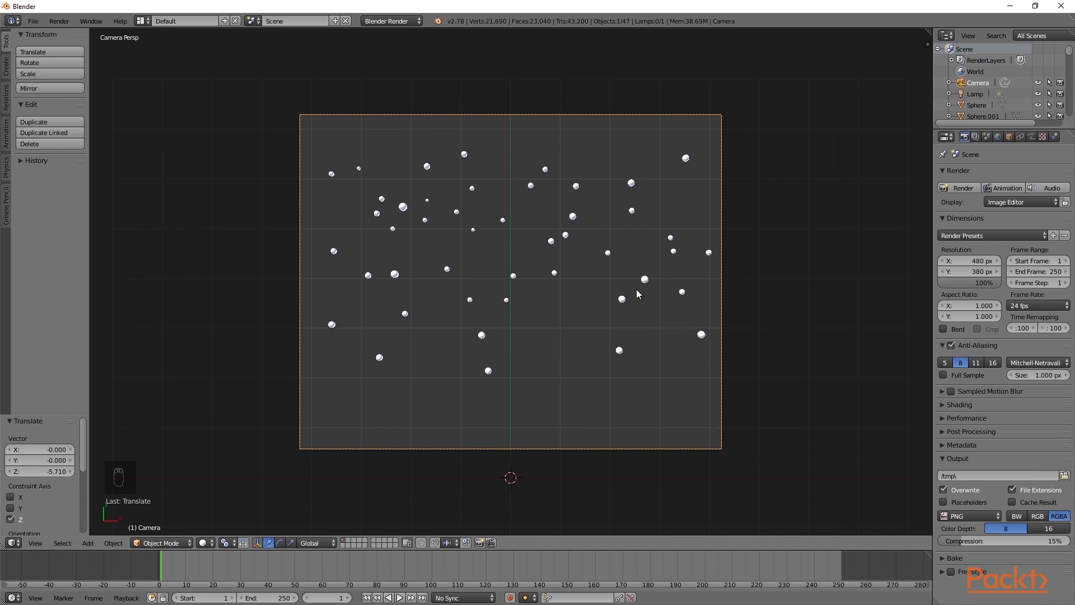
key("g")
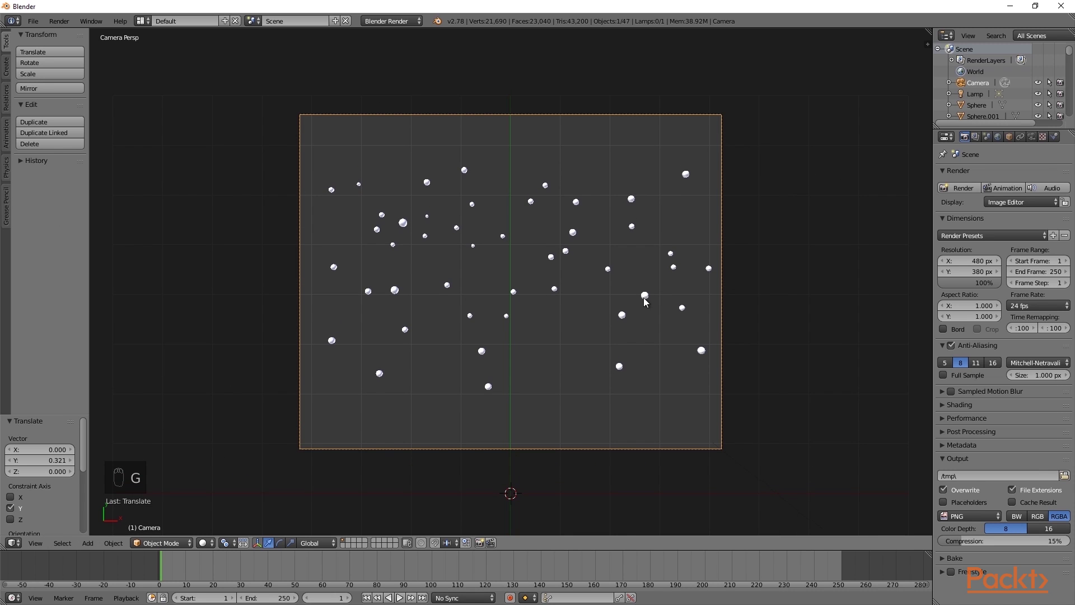
left_click(594, 221)
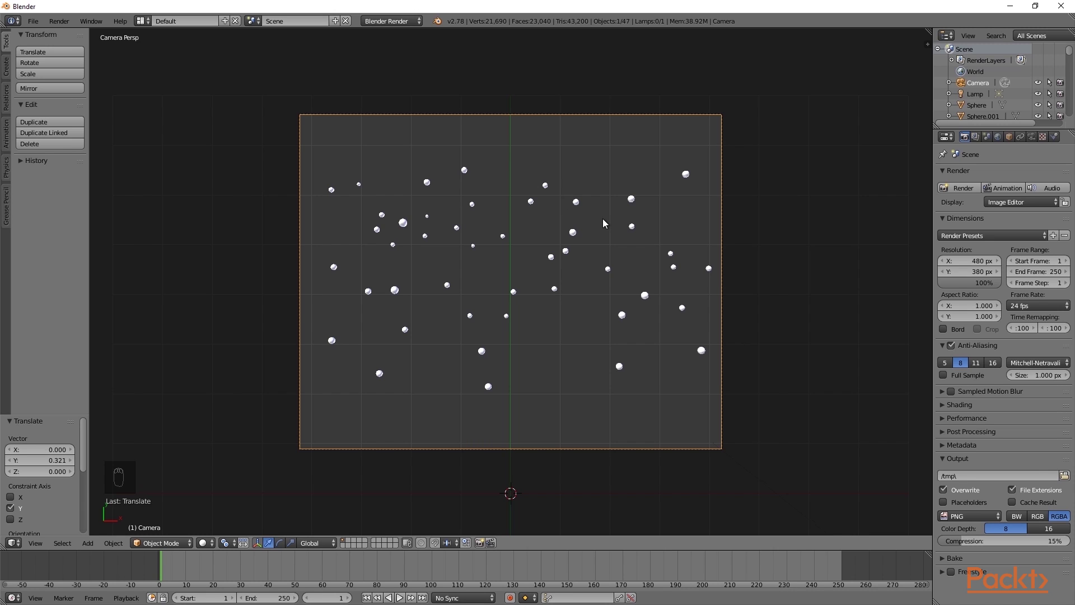
Grab clusters of stars with proportional editing and spread them toward the right and lower frame
left_click(644, 338)
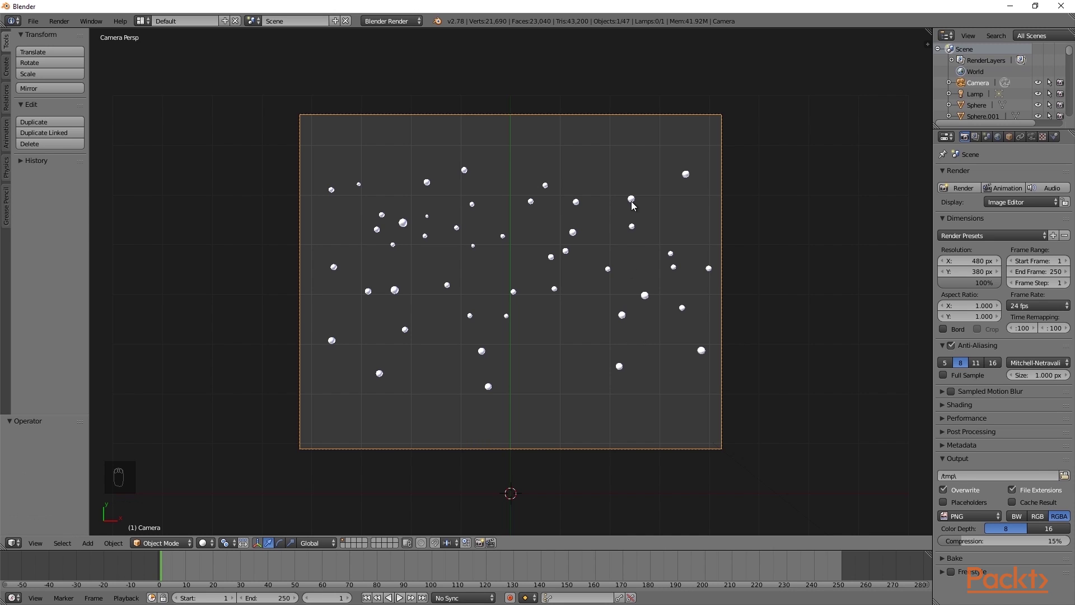
left_click_drag(636, 203, 645, 223)
key("g")
left_click_drag(425, 543, 634, 307)
key("g")
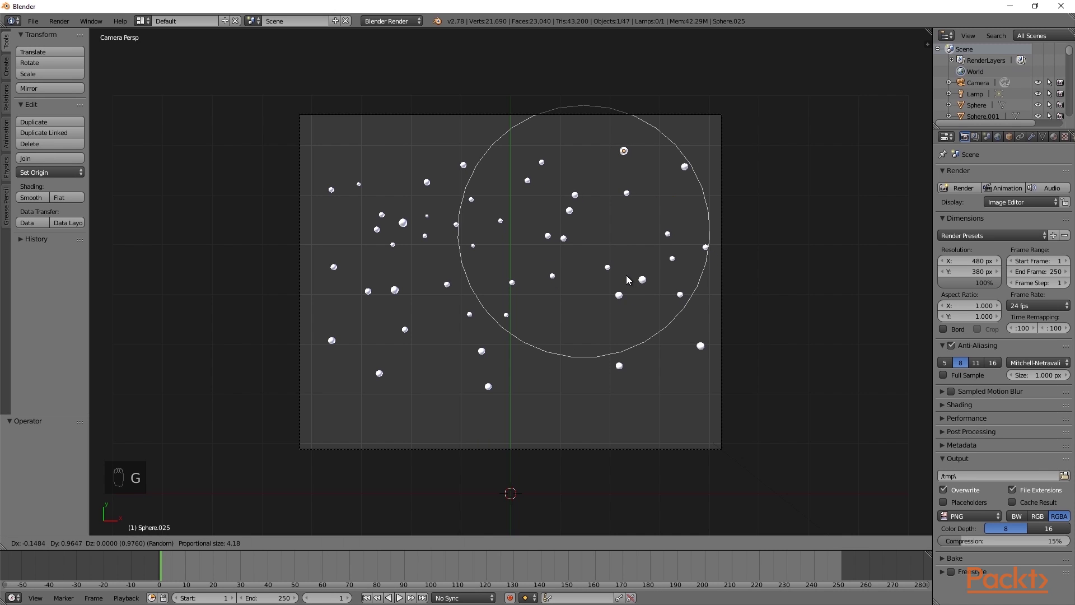
key("g")
key("g")
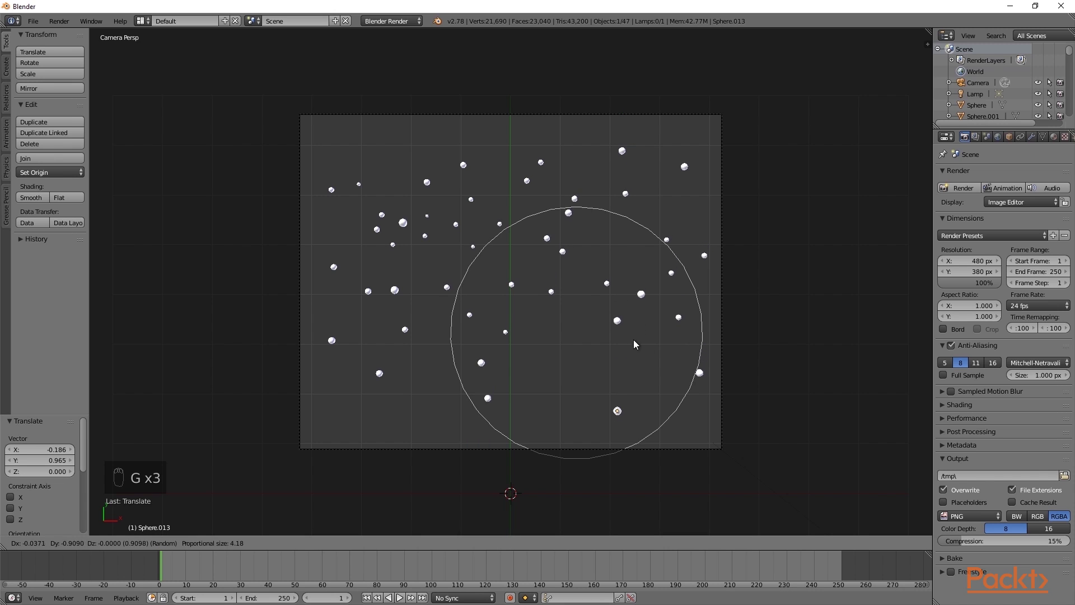
left_click_drag(413, 332, 364, 194)
key("g")
key("g")
key("g")
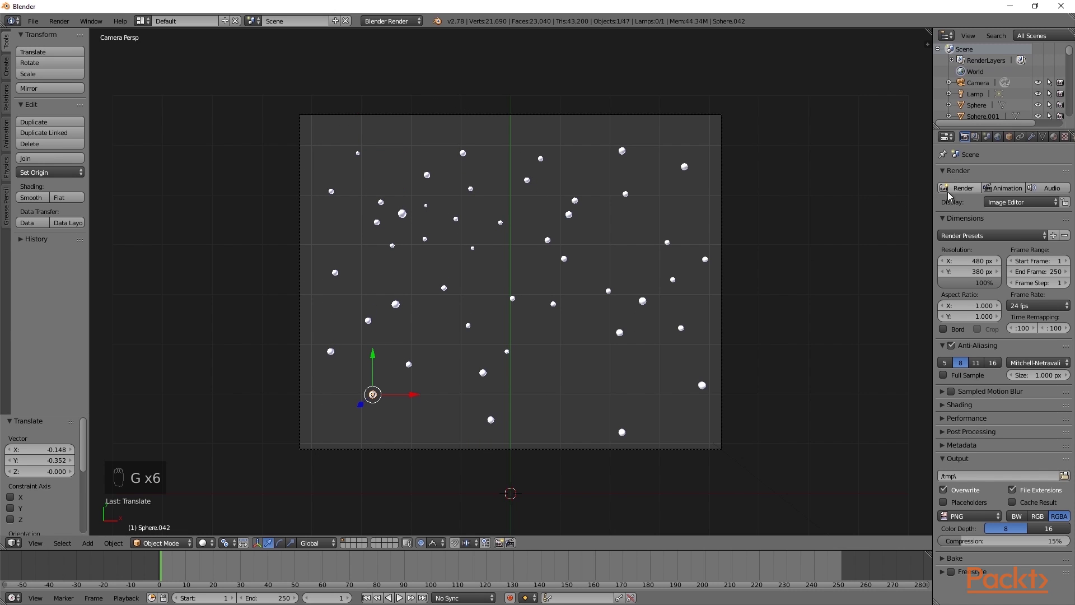
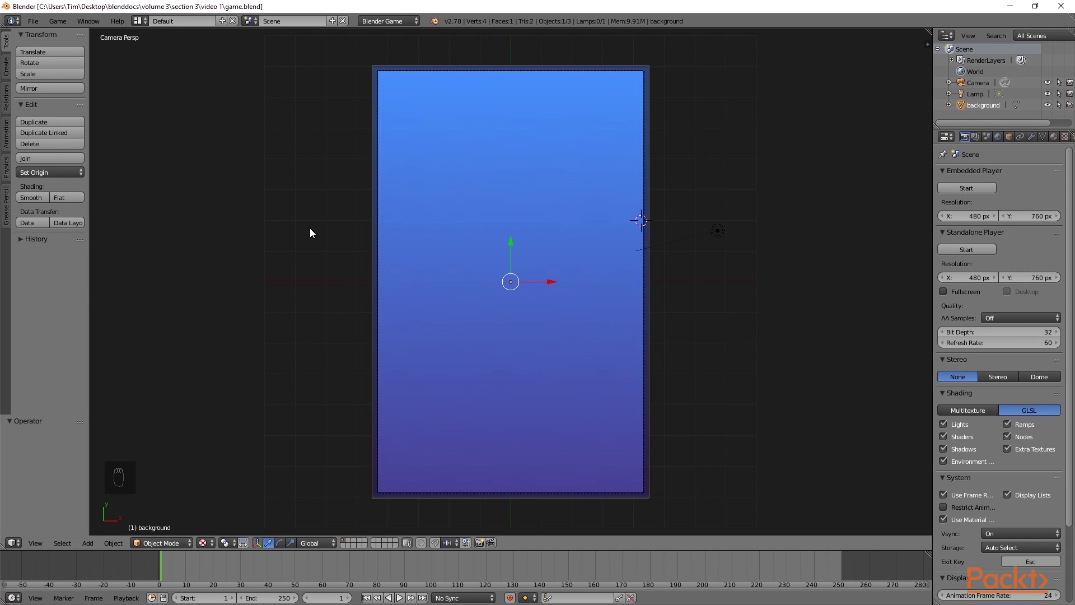
Add a plane, scale it and move it to the top of the frame just above the background
key("shift+a")
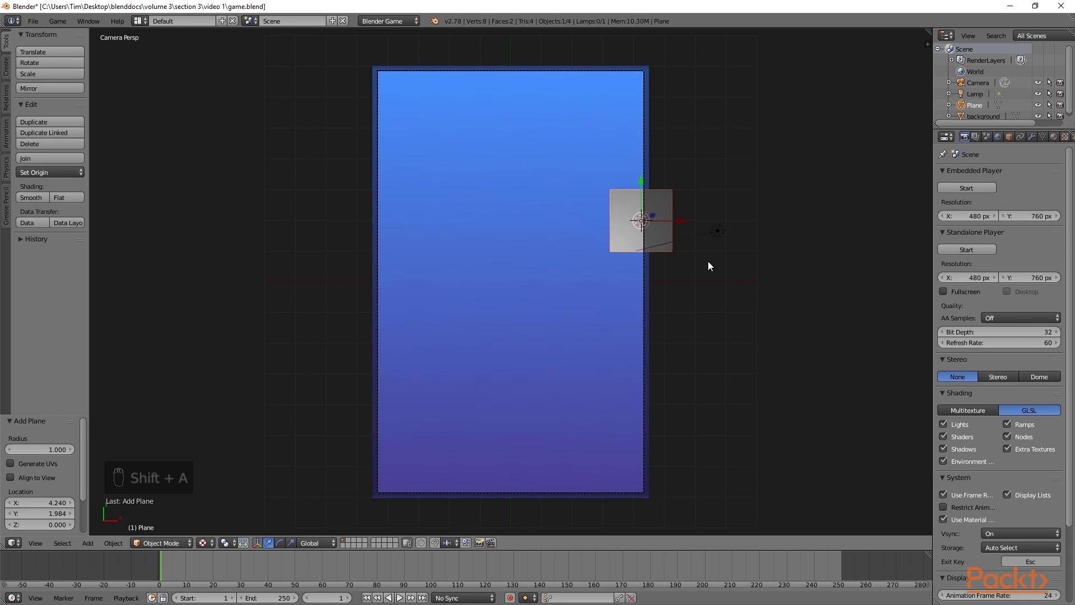
key("s")
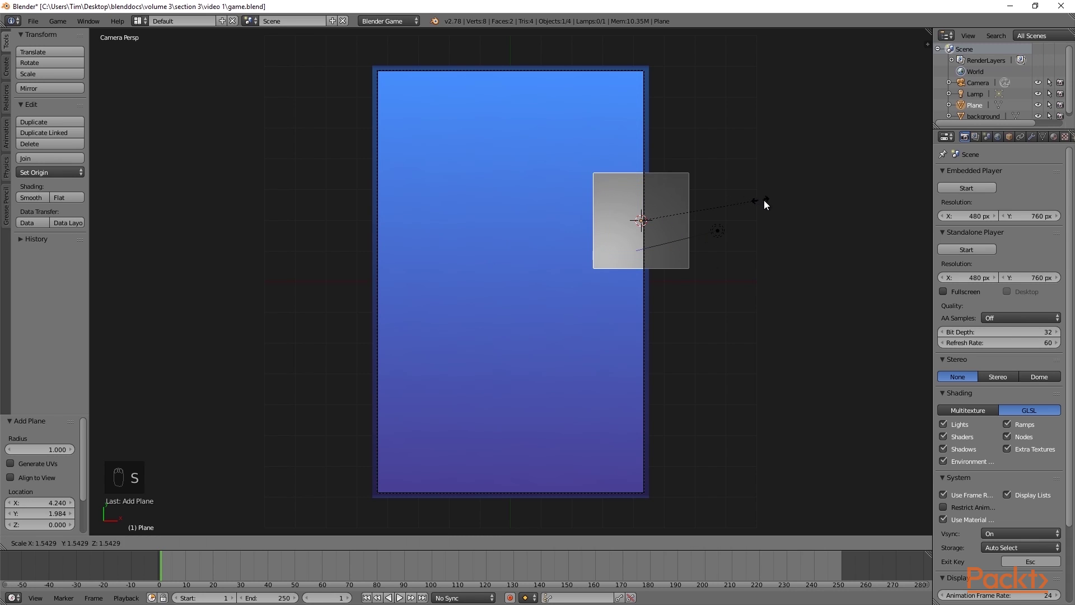
key("g")
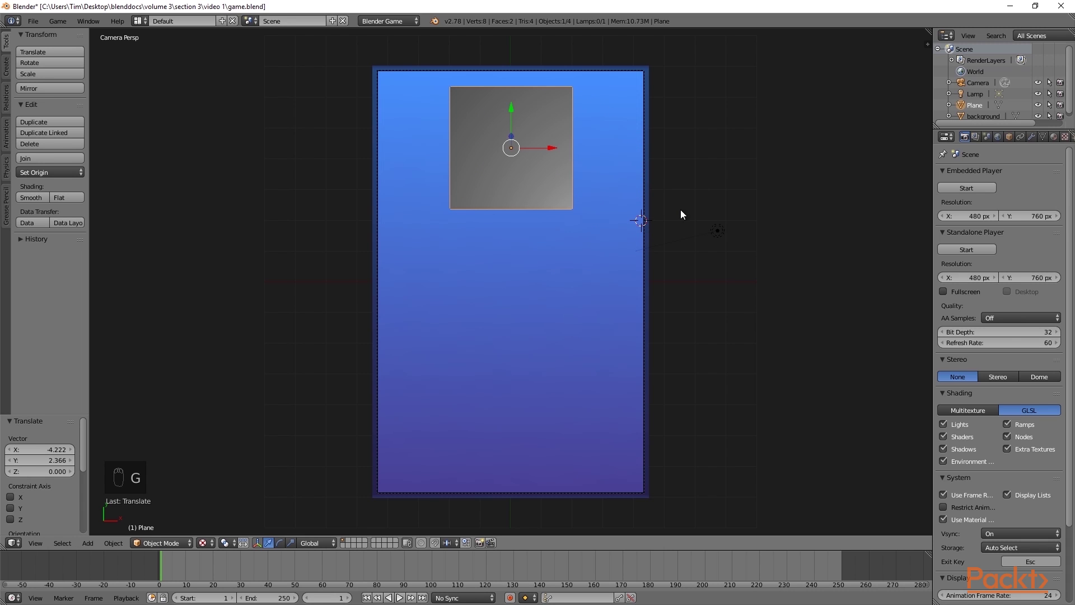
left_click_drag(773, 260, 645, 249)
left_click_drag(646, 249, 659, 289)
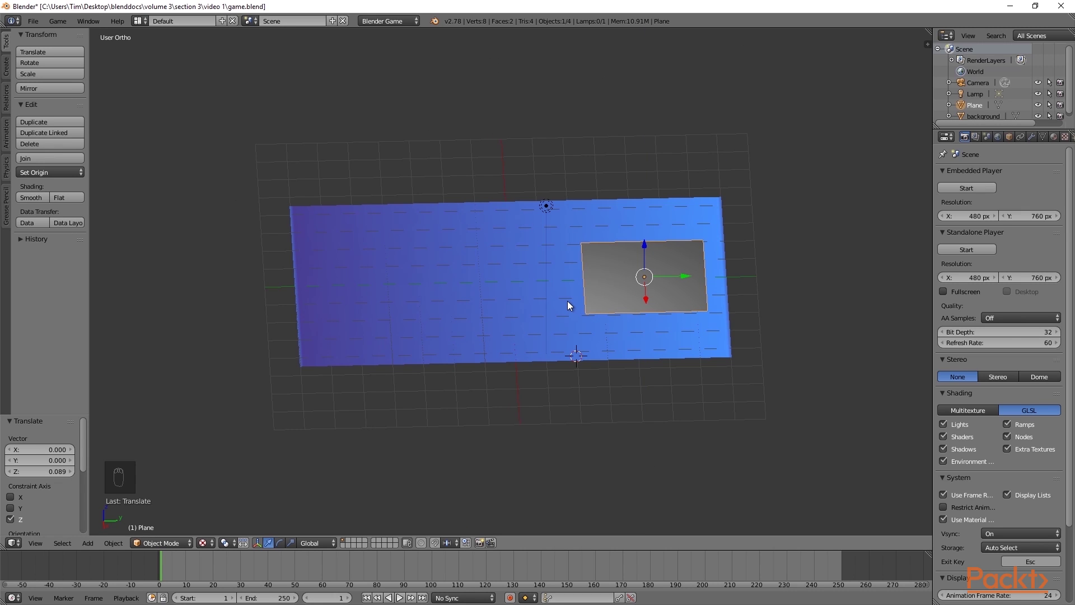
key("KP_0")
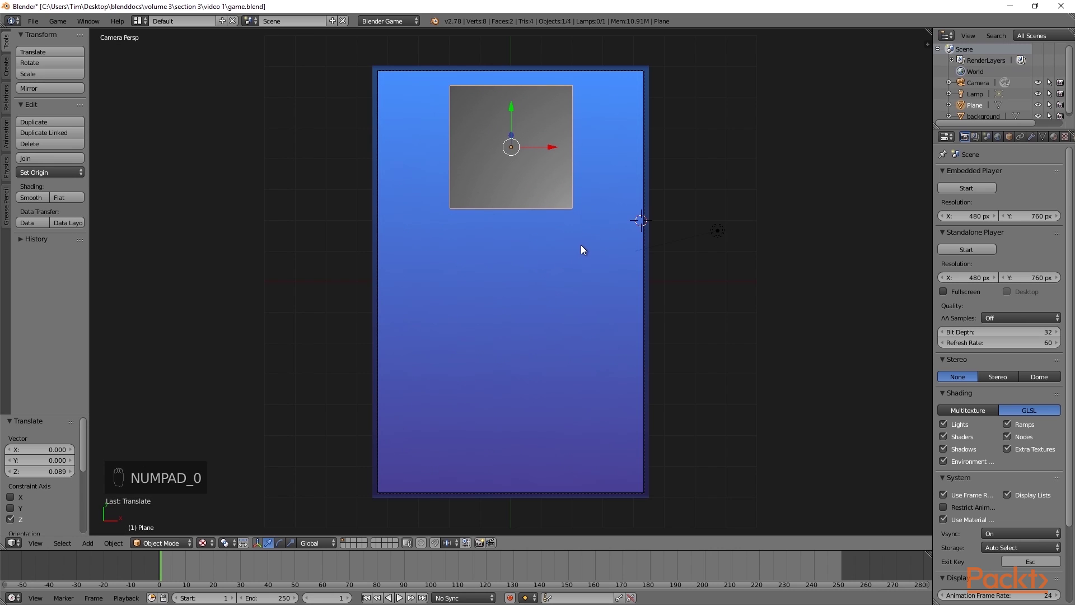
Scale the plane along X to the frame's width and move it down slightly
key("s")
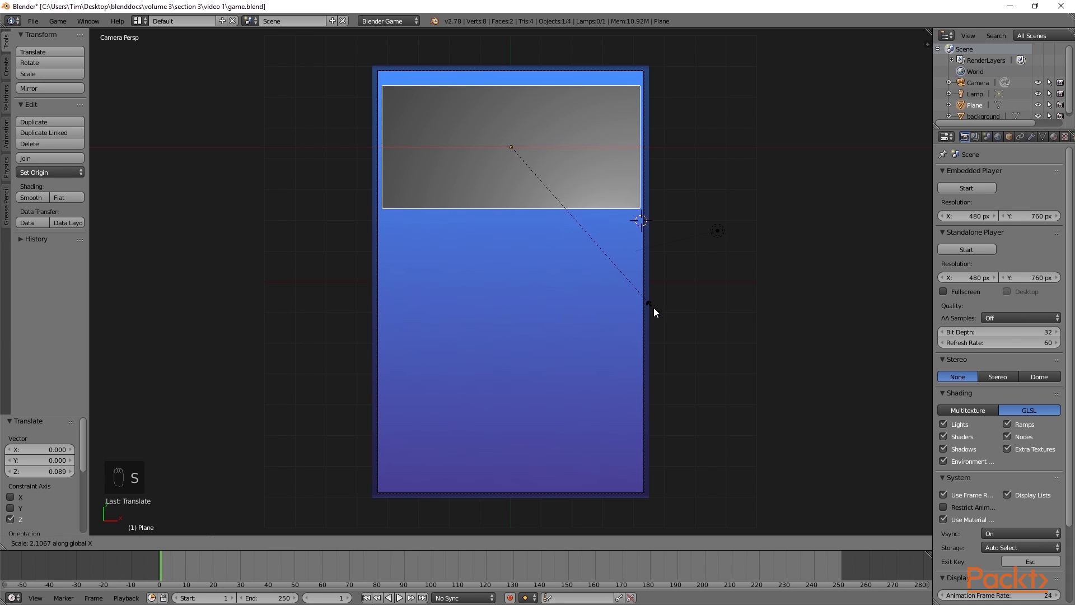
key("s")
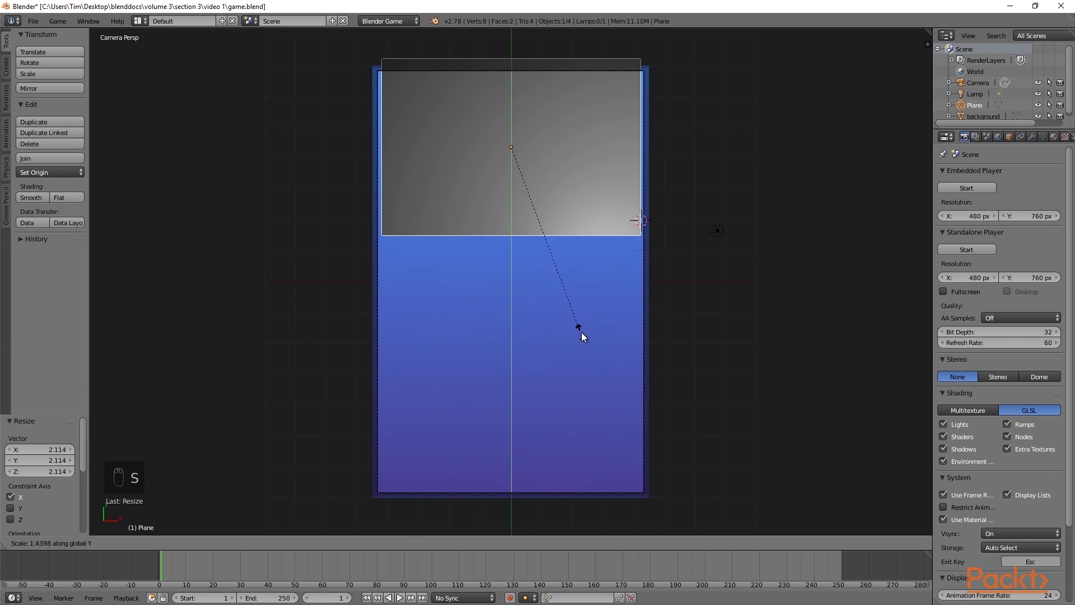
left_click_drag(518, 109, 521, 129)
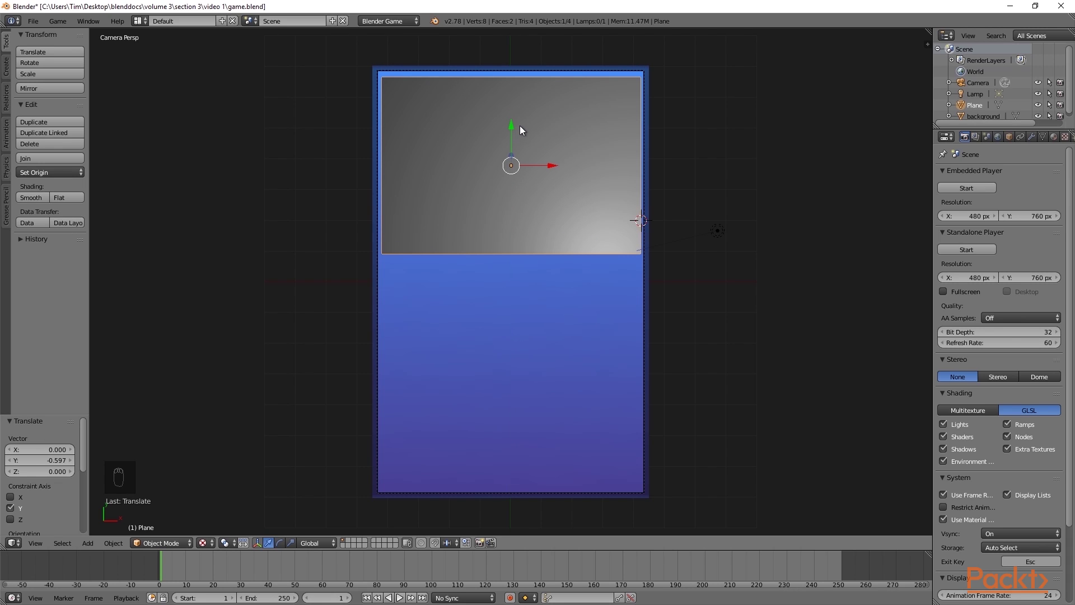
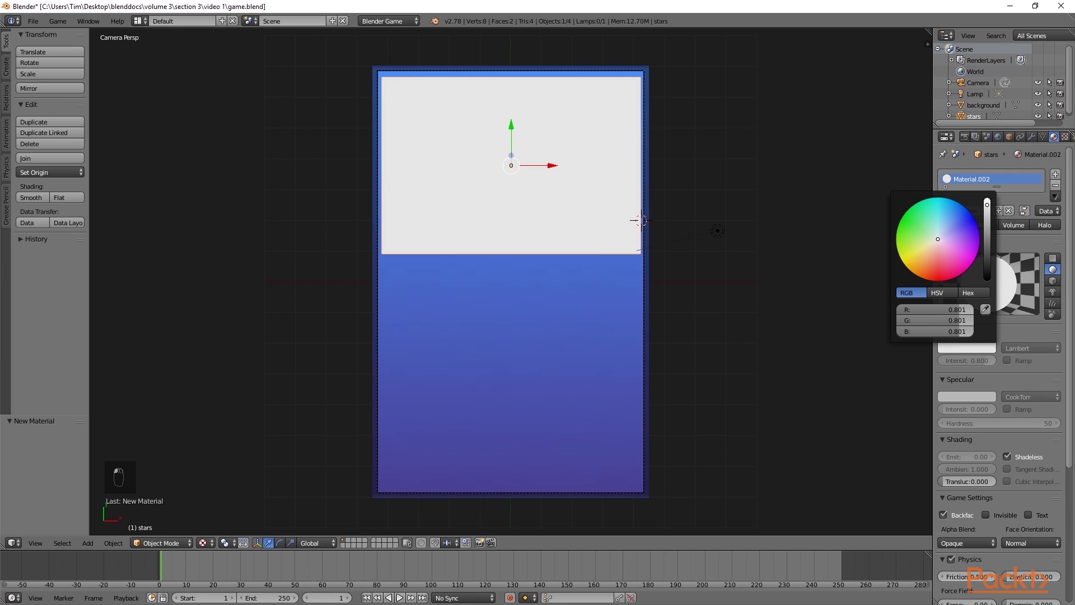
Set the stars plane's material colour to white with Z transparency at alpha 0
left_click_drag(1003, 382, 956, 585)
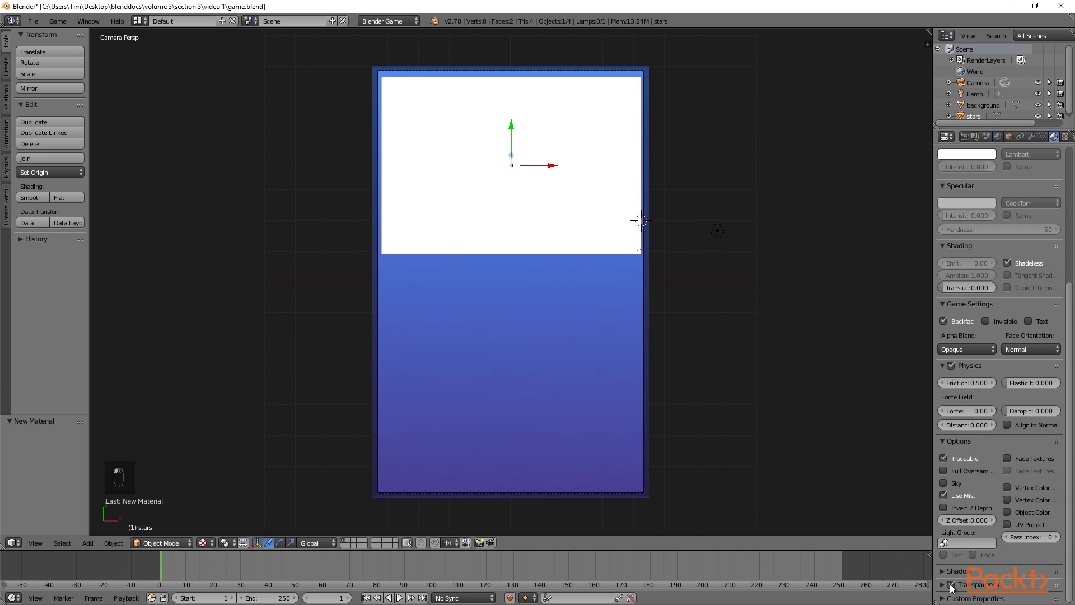
left_click_drag(968, 562, 982, 584)
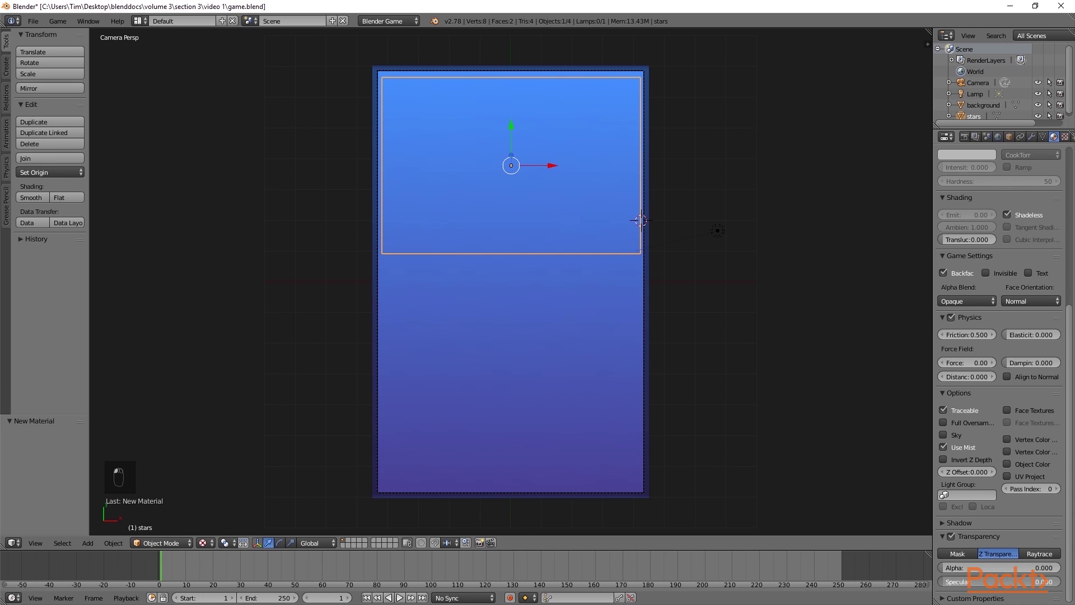
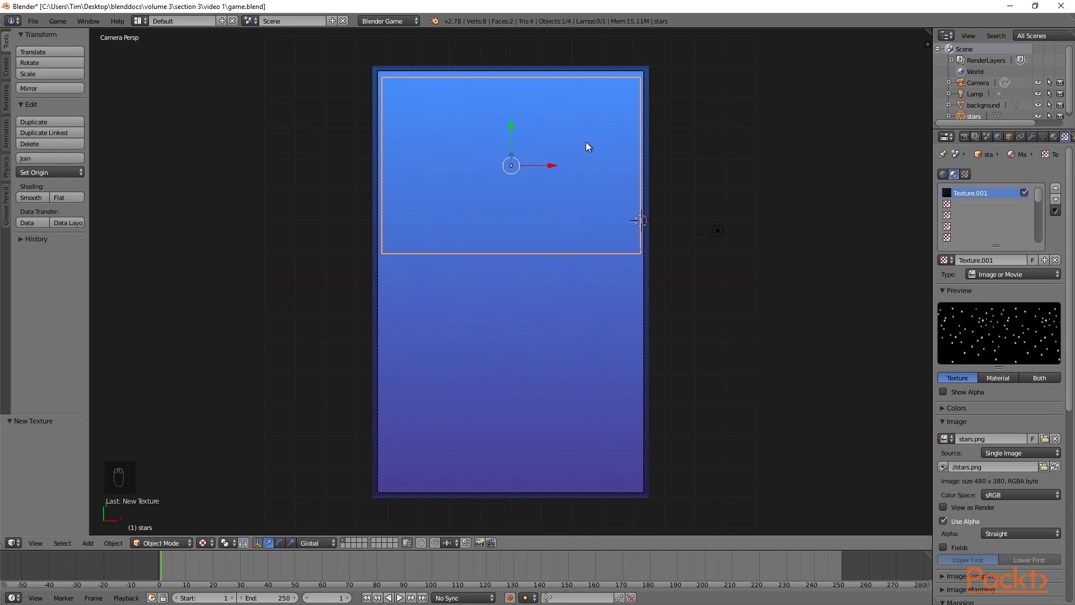
UV-unwrap the stars plane's mesh and return to Object Mode
key("Tab")
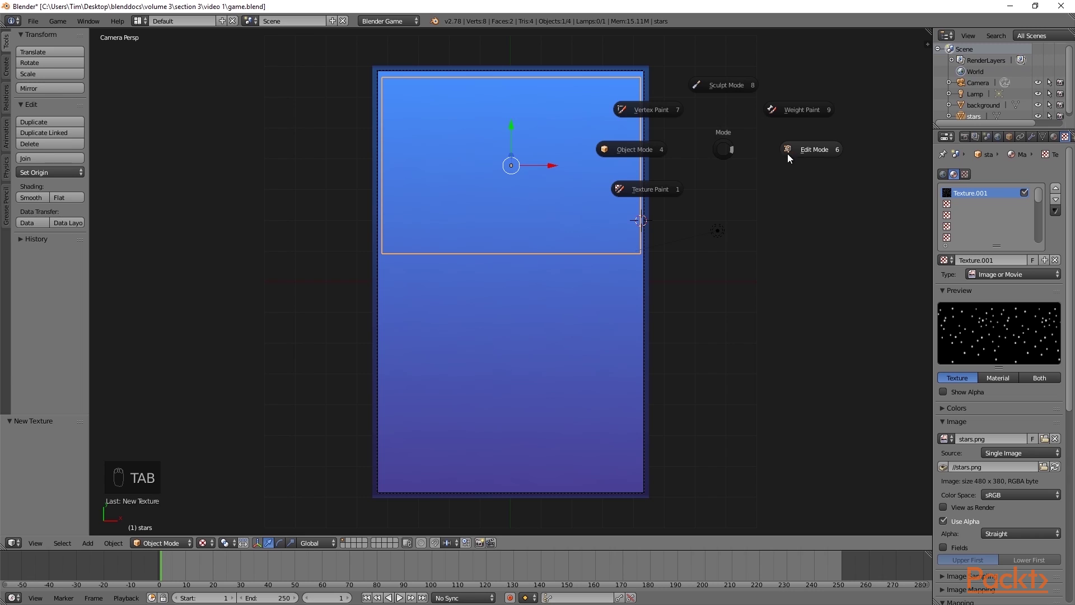
key("u")
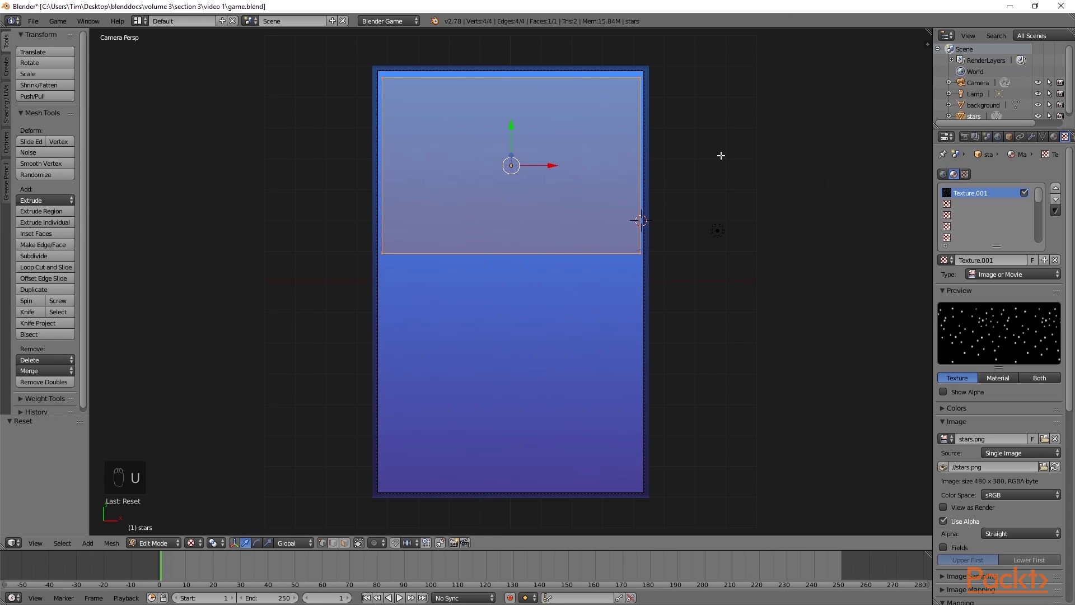
key("Tab")
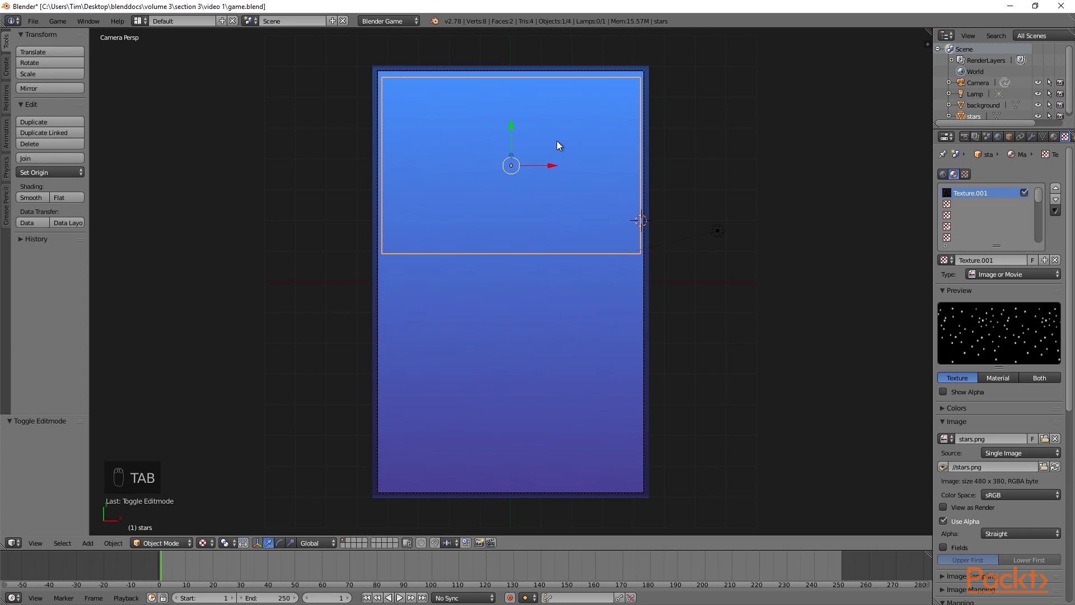
Map the stars.png texture by UV and let it drive the plane's alpha
left_click_drag(1019, 431, 1054, 162)
left_click_drag(1059, 141, 968, 557)
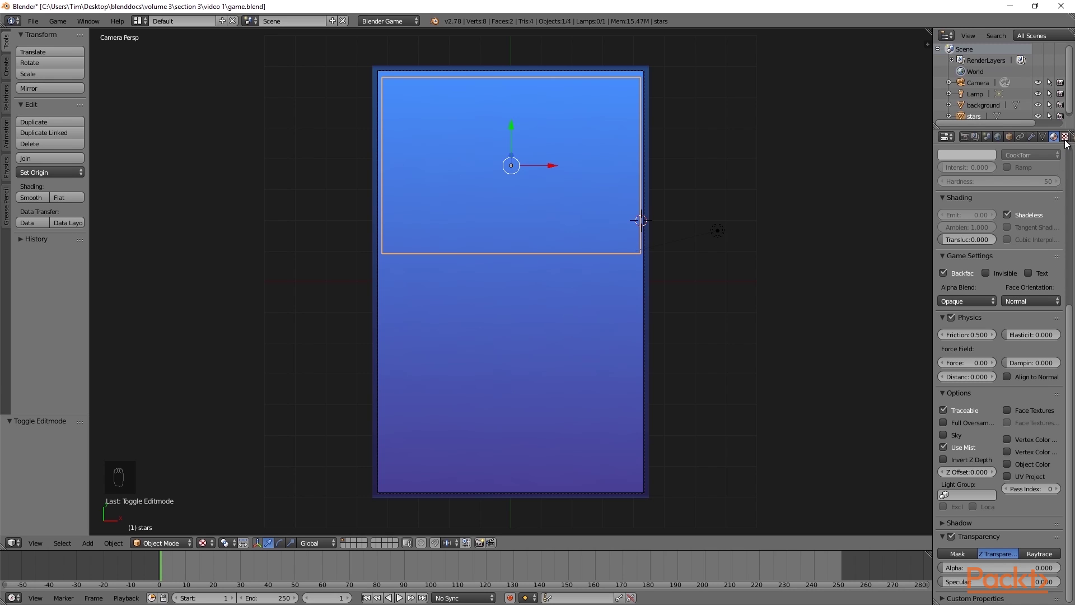
left_click_drag(1068, 141, 1004, 487)
left_click(1003, 487)
left_click_drag(1013, 283, 949, 471)
left_click_drag(950, 471, 944, 469)
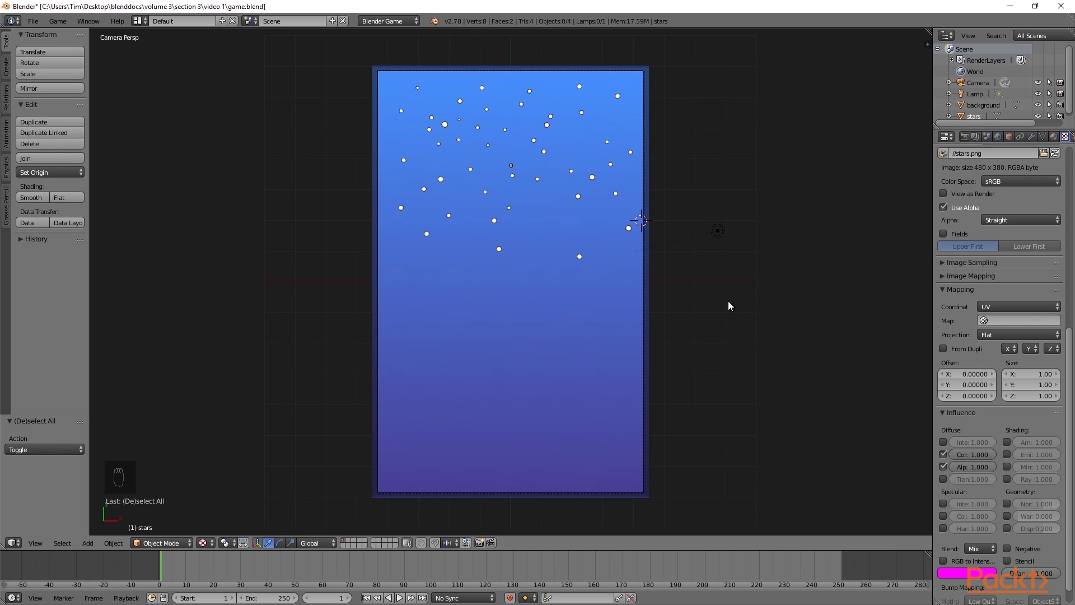
Select the lamp and bring up its lamp data settings
left_click_drag(724, 239, 1032, 149)
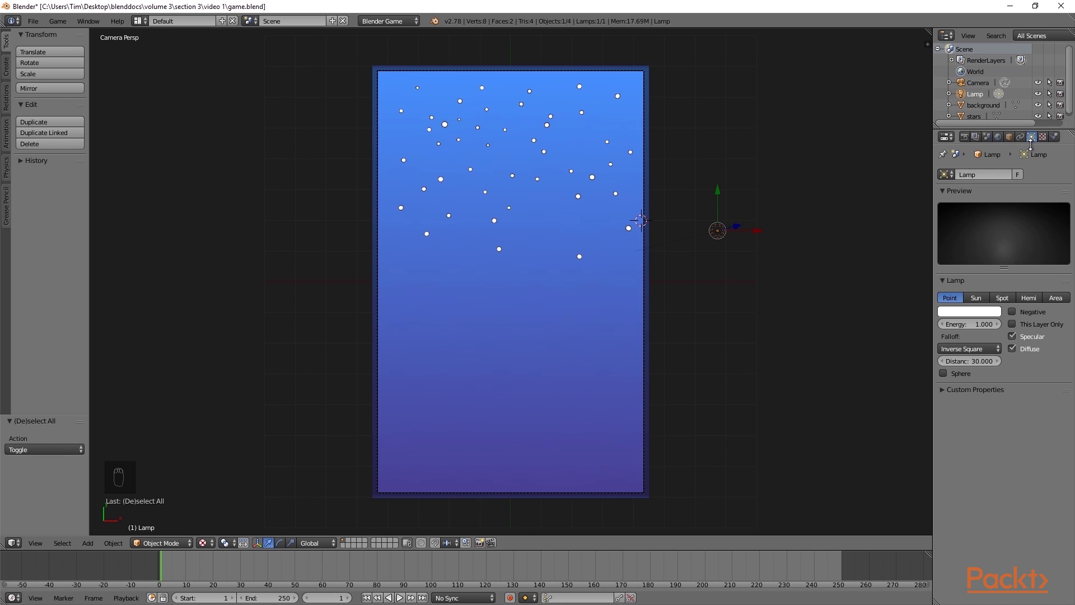
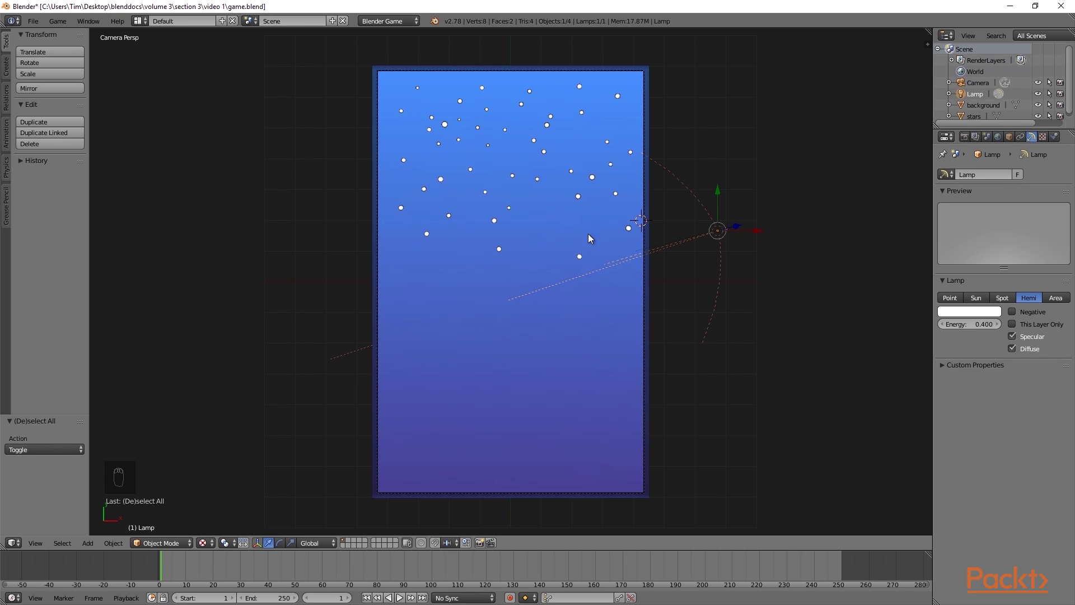
Add an icosphere moon and move it to the centre of the stars plane
key("shift+a")
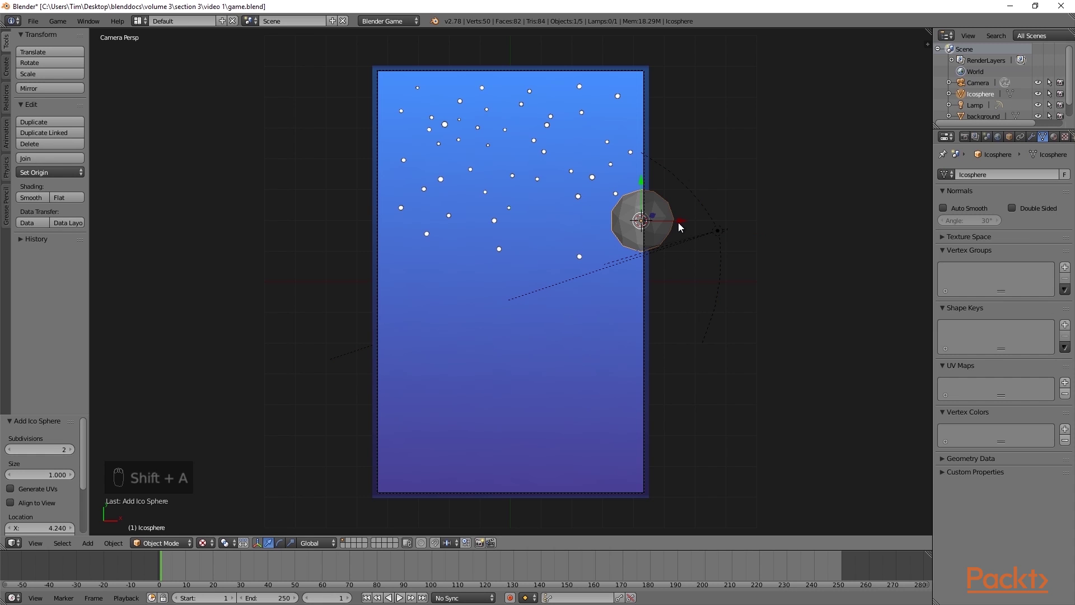
left_click_drag(684, 225, 568, 245)
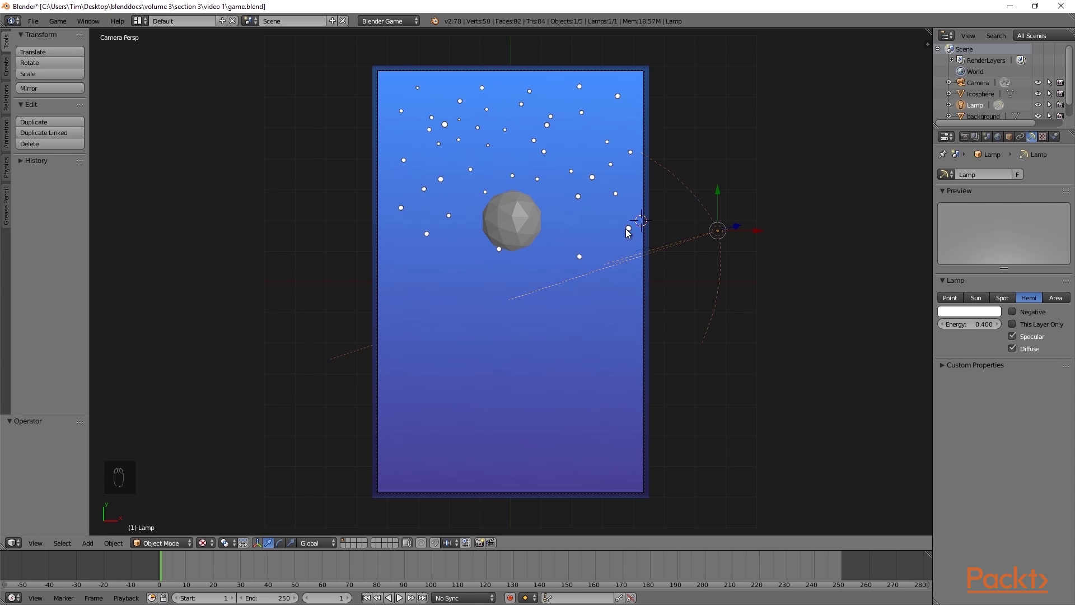
Rotate the hemi lamp and give it a pale bluish-white colour at energy 0.480
key("r")
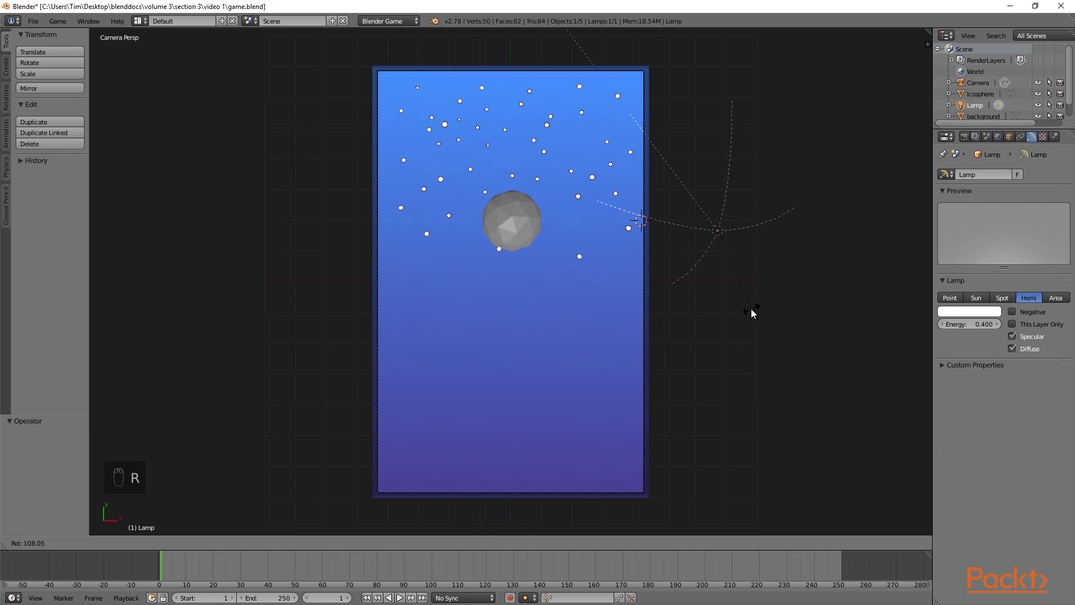
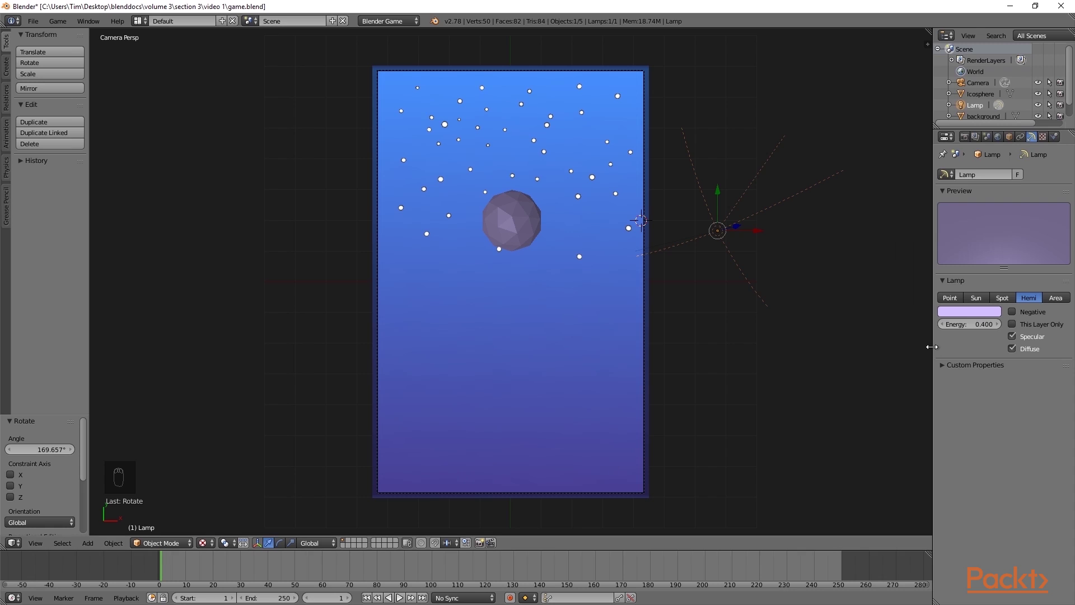
left_click_drag(980, 310, 956, 202)
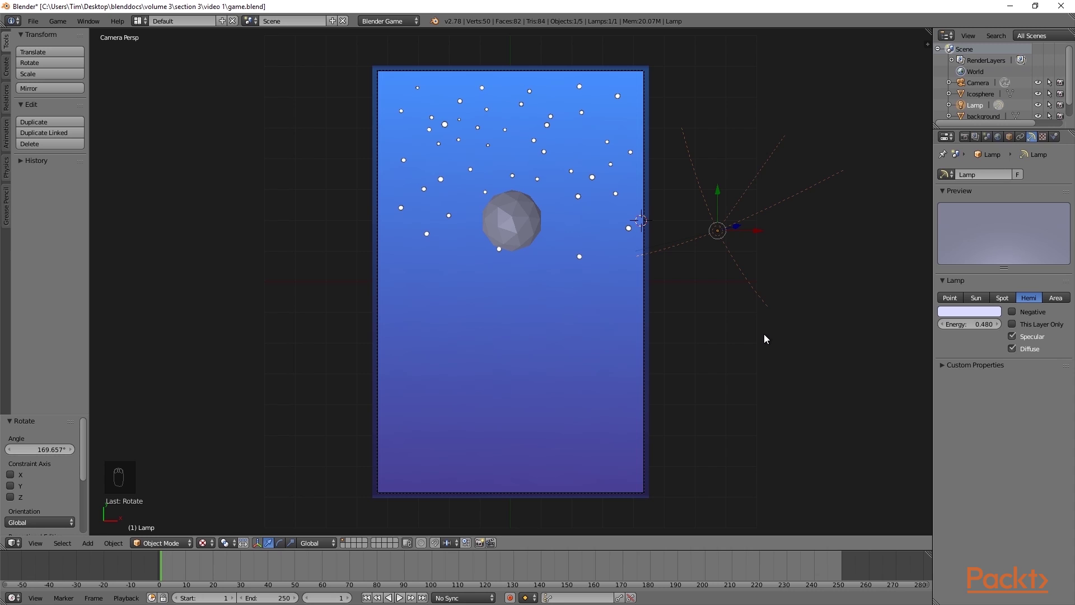
Duplicate the lamp, rotate it, make it a pale sun lamp with shadows disabled
key("shift+d")
key("r")
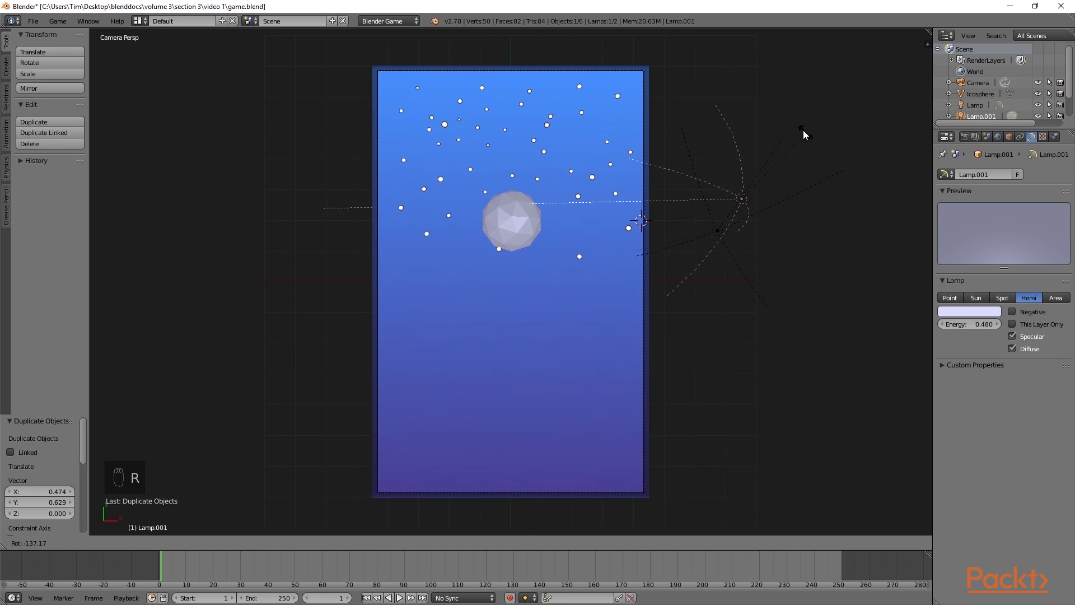
right_click(746, 115)
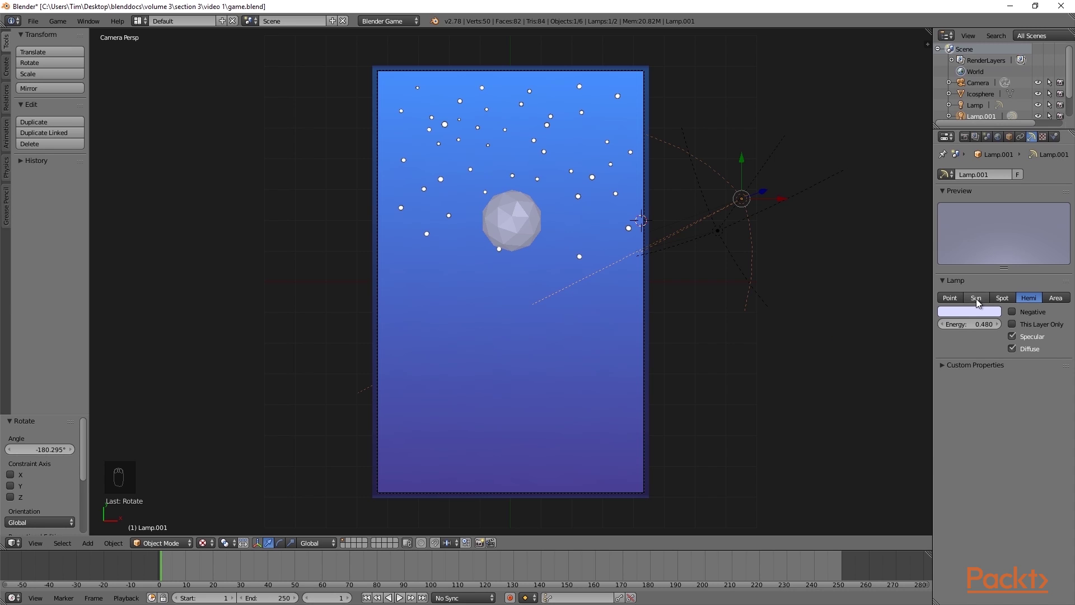
left_click_drag(979, 302, 977, 310)
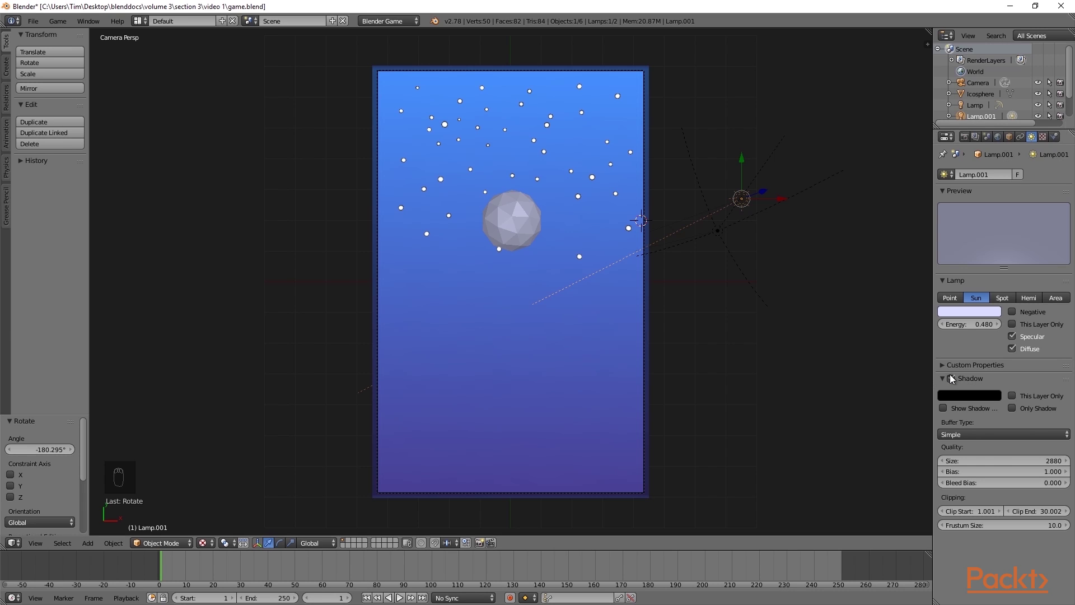
left_click(955, 377)
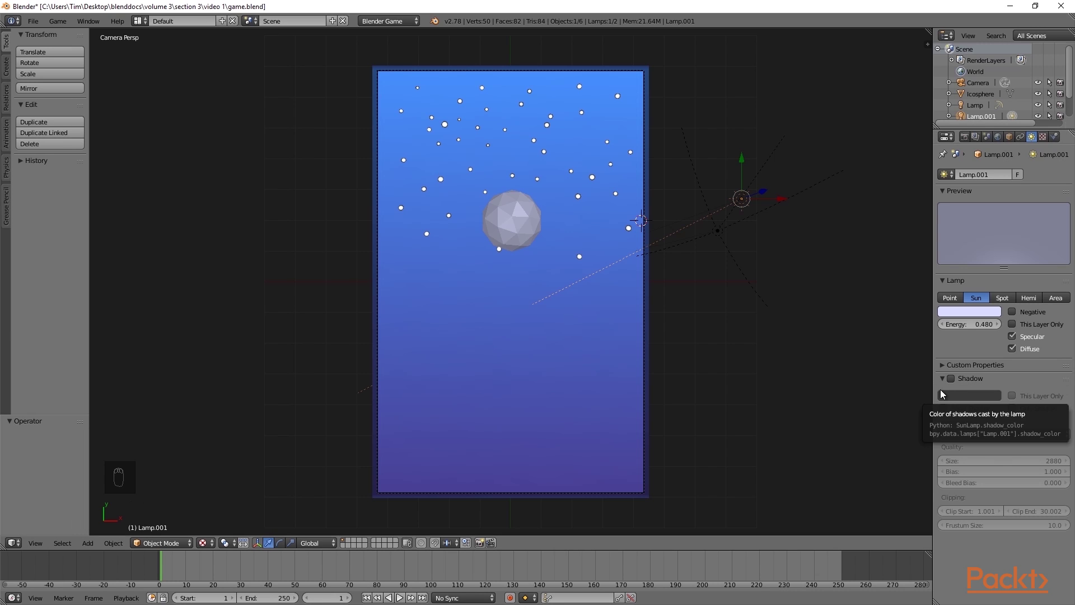
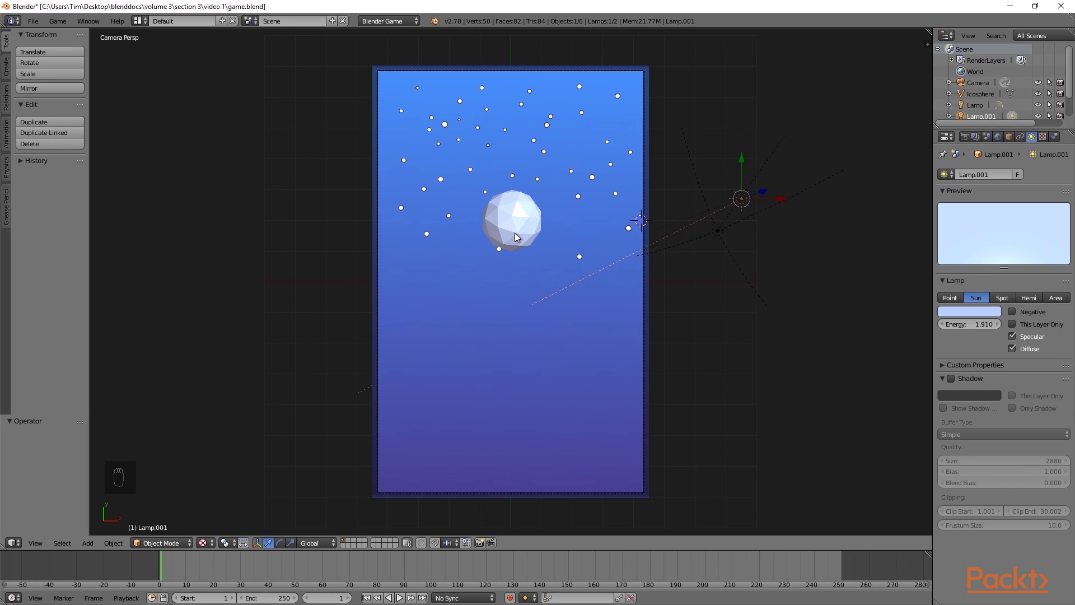
Give the moon icosphere smooth shading
left_click_drag(519, 235, 45, 199)
left_click_drag(44, 200, 535, 303)
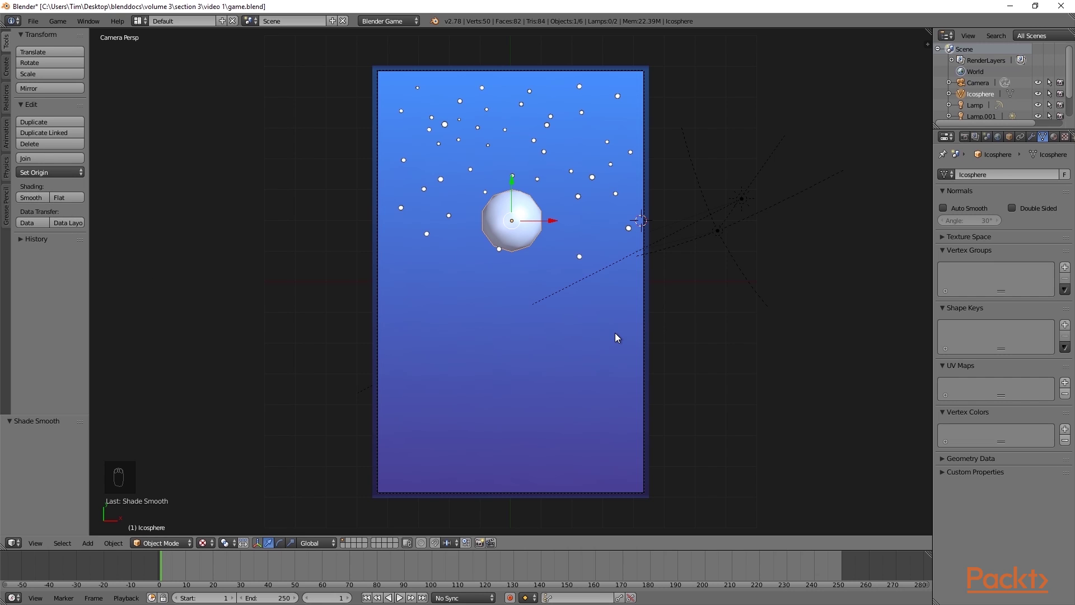
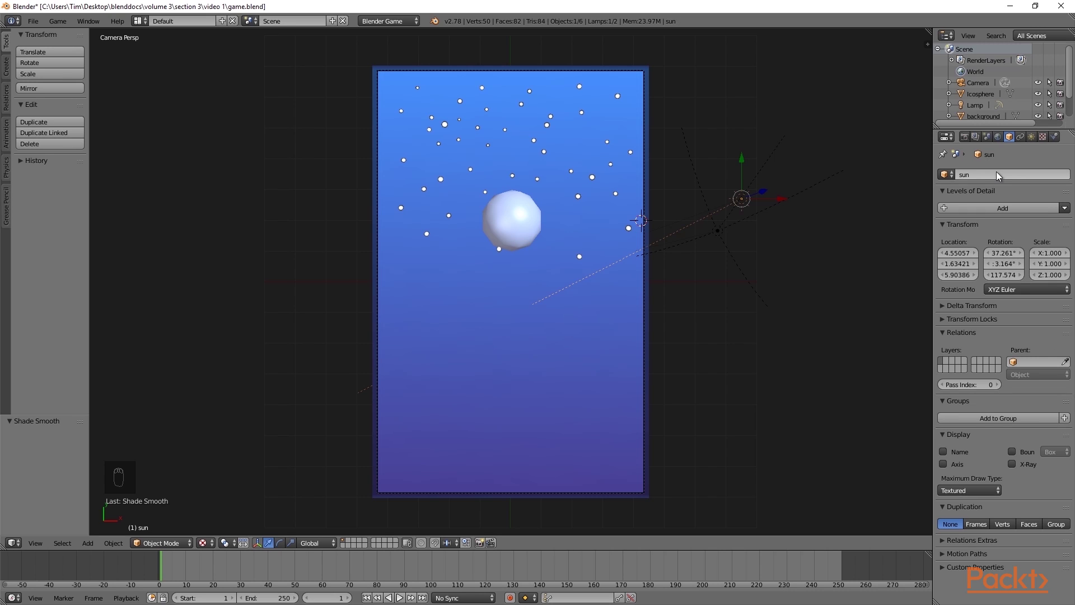
Rename the lamps sun and hemi, then save over game.blend
left_click_drag(727, 226, 973, 178)
middle_click(973, 178)
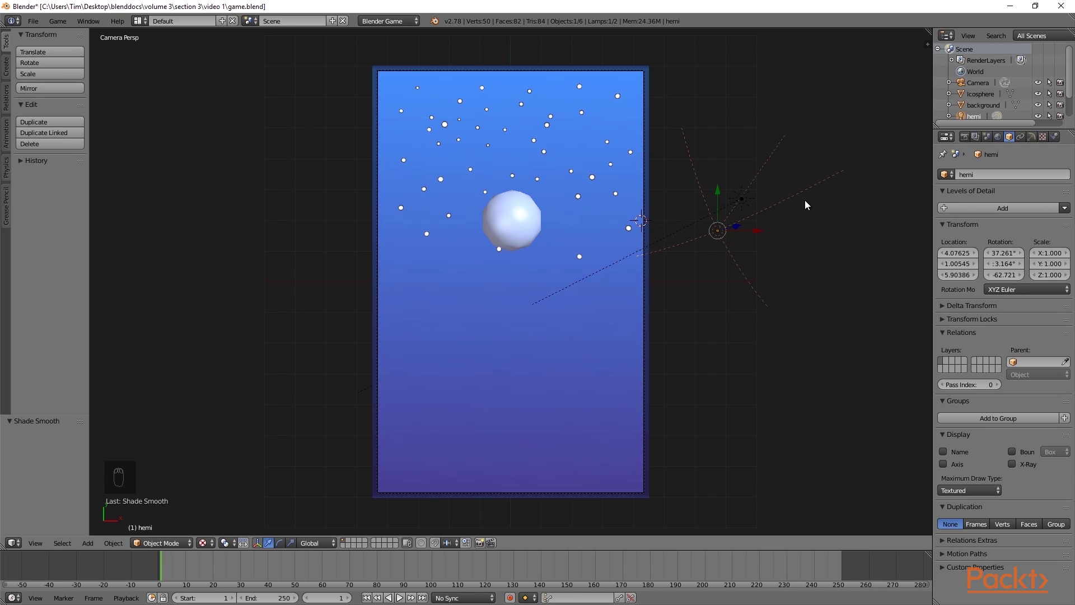
key("ctrl+s")
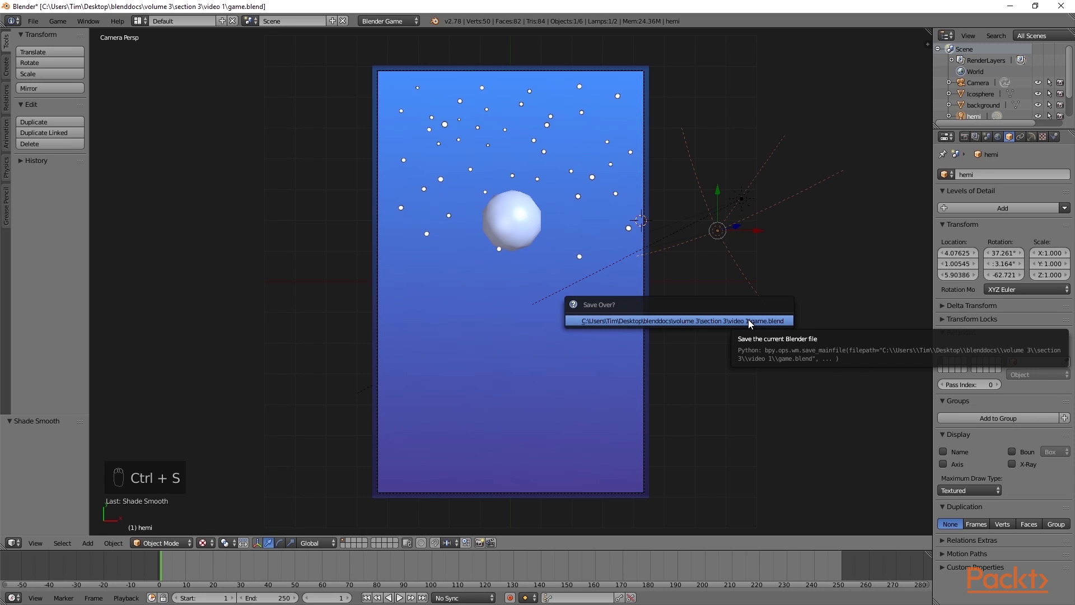